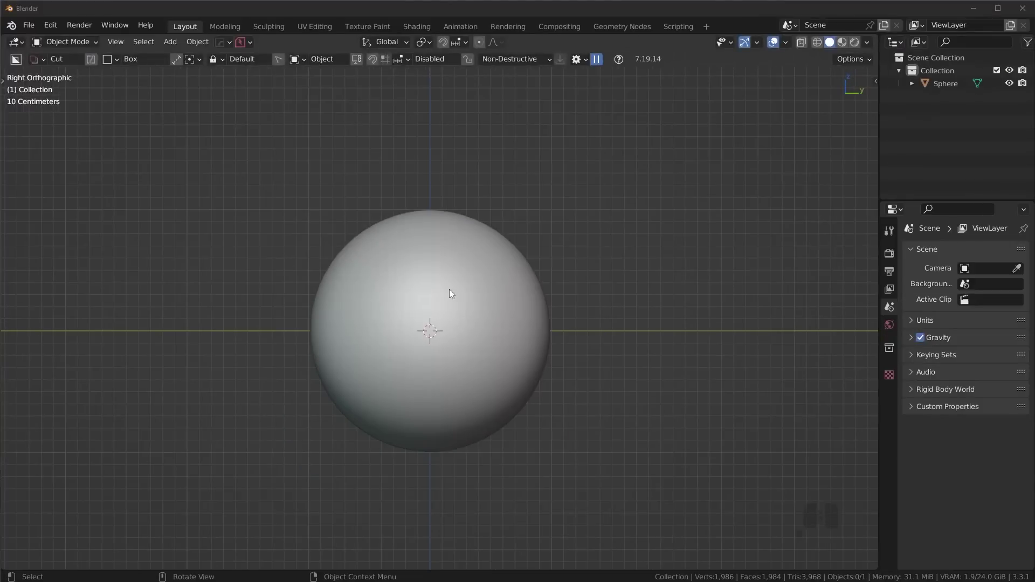
Box-cut the top off the selected sphere with BoxCutter, leaving a flat upper face
left_click(459, 283)
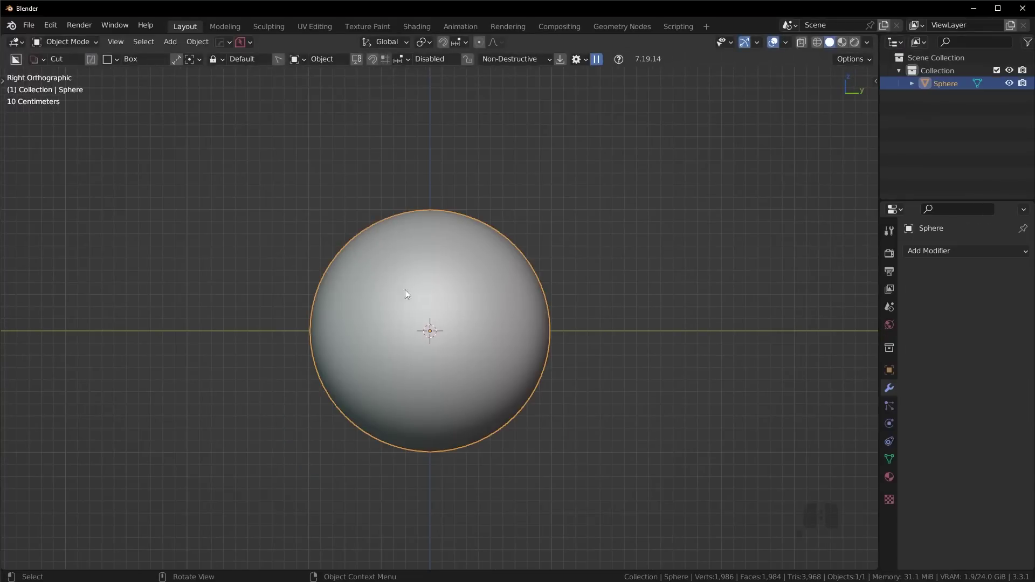
key("d")
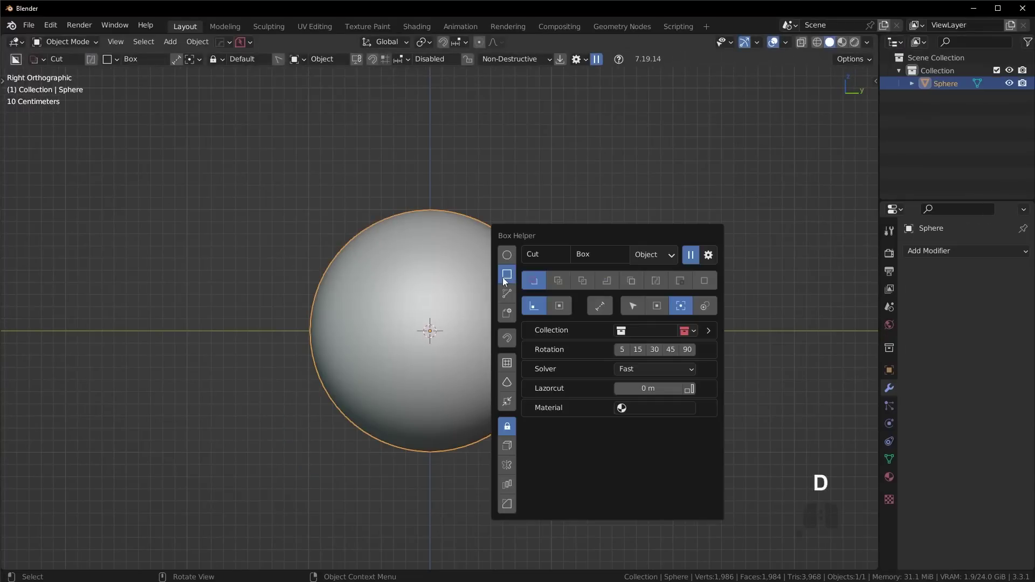
key("d")
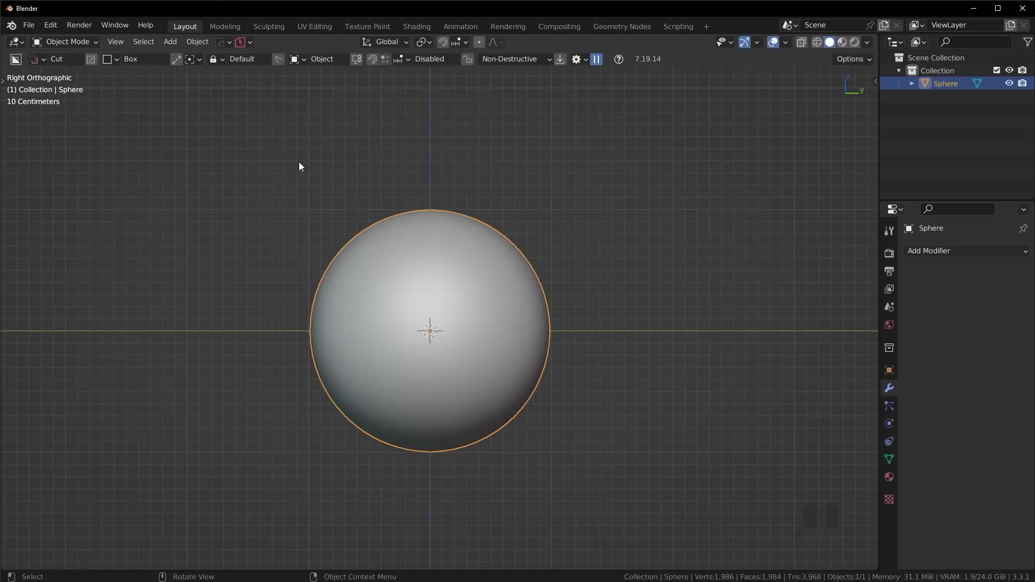
left_click_drag(260, 158, 615, 249)
left_click_drag(615, 249, 537, 289)
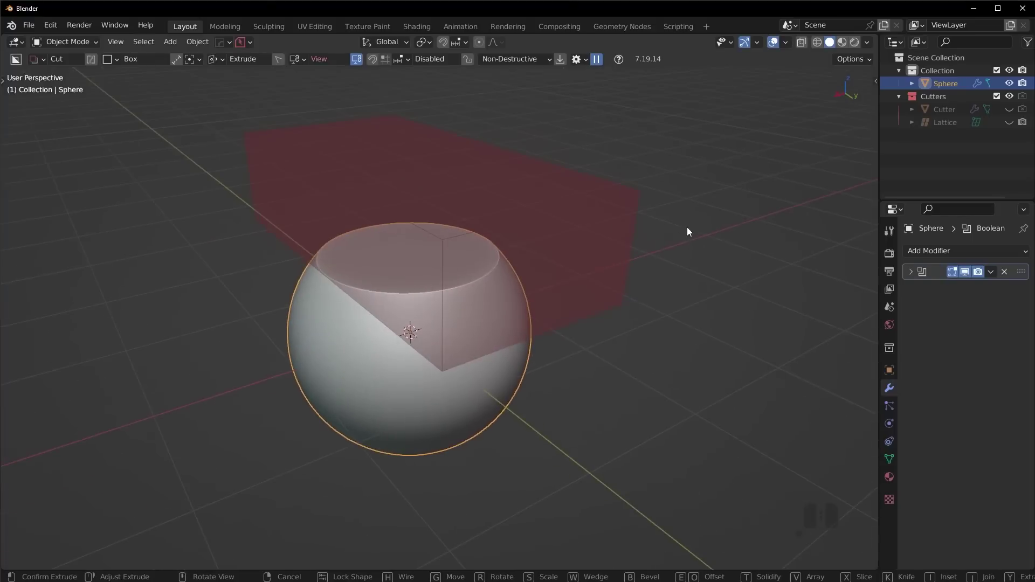
left_click(691, 231)
left_click_drag(396, 295, 529, 274)
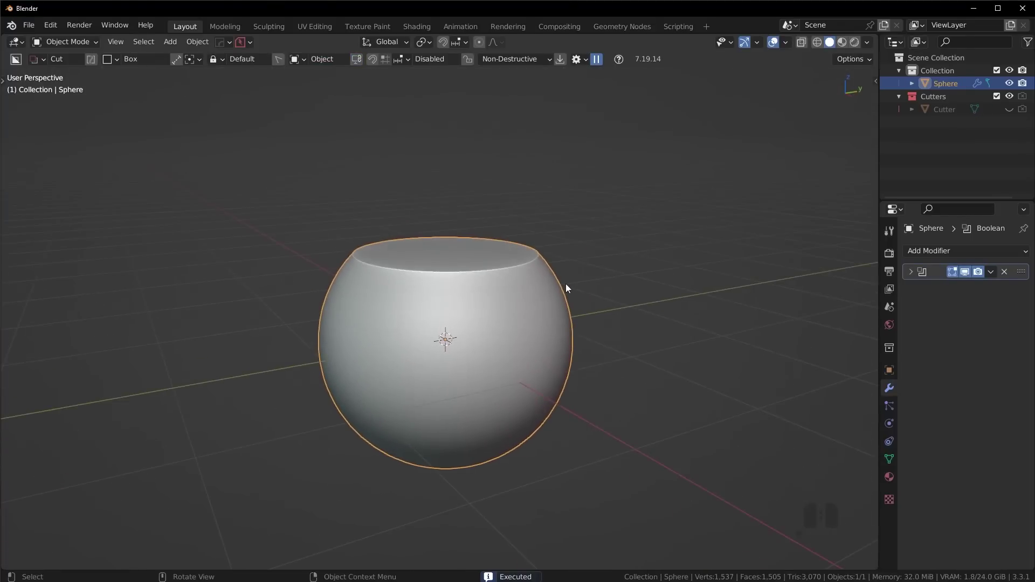
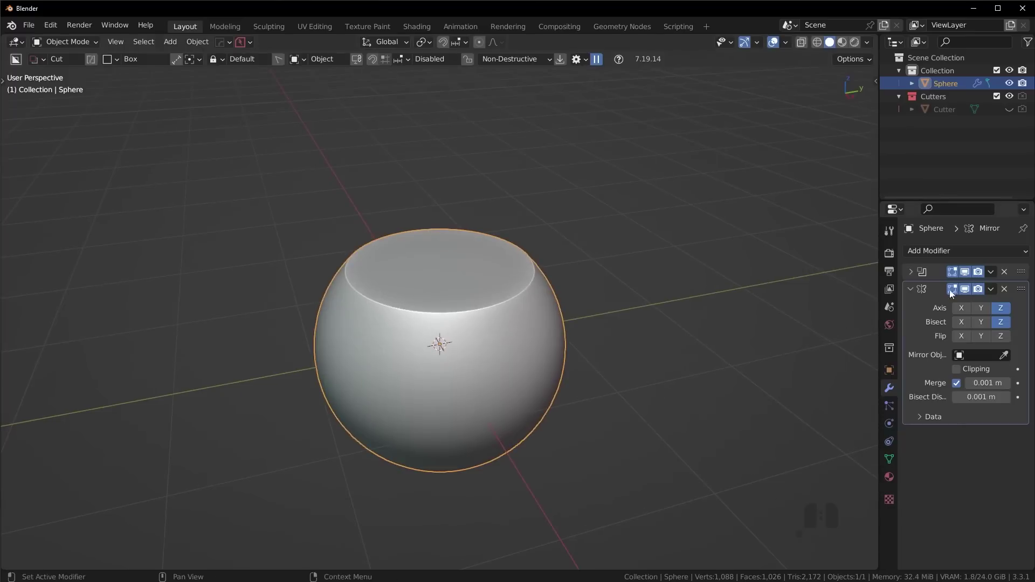
Apply the Boolean and Z-axis bisecting Mirror modifiers so both flattened ends are baked into the mesh
left_click(996, 274)
left_click(990, 287)
left_click(997, 277)
left_click(989, 288)
left_click_drag(512, 333, 508, 306)
left_click_drag(509, 342, 494, 356)
Inspect the barrel-shaped sphere from the side and in perspective
key("Tab")
left_click_drag(626, 351, 578, 398)
key("KP_3")
left_click(943, 395)
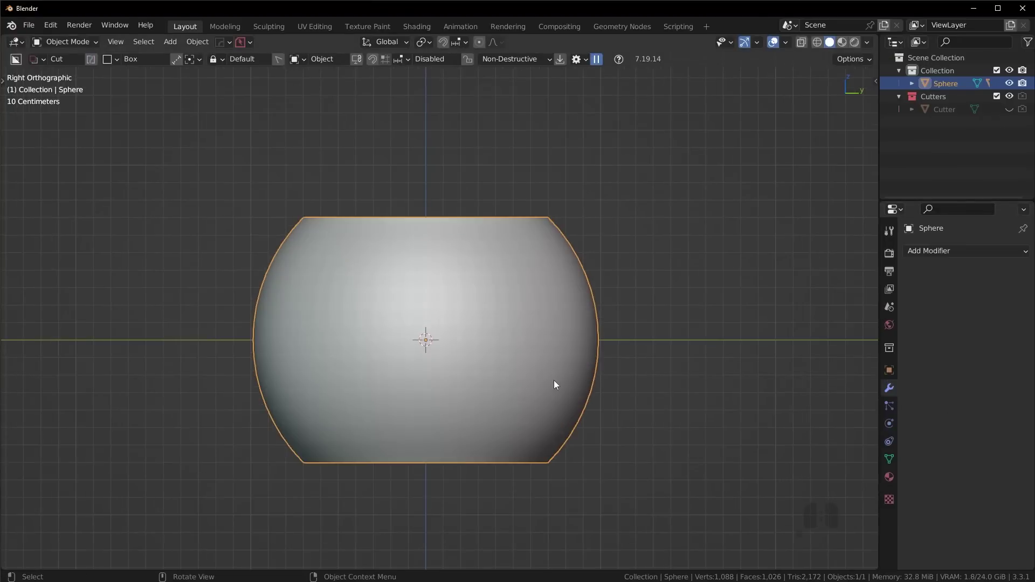
left_click_drag(459, 331, 569, 348)
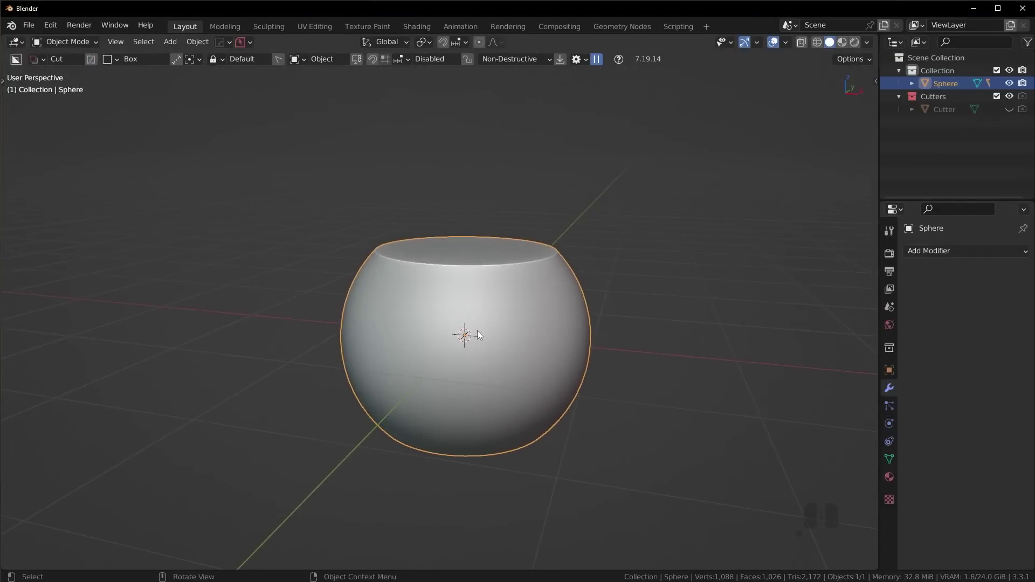
left_click_drag(504, 325, 470, 316)
key("KP_3")
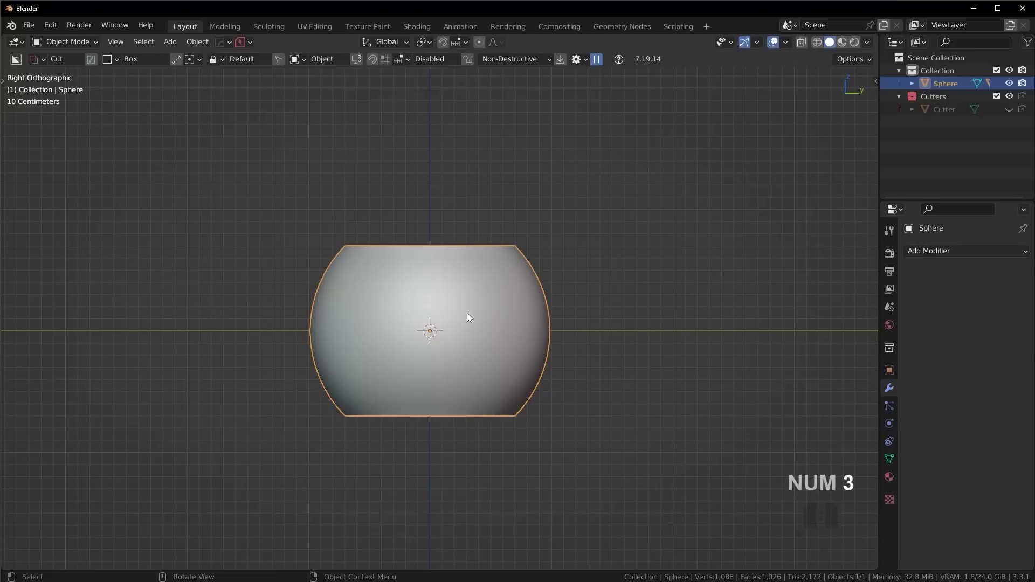
Add a cube and scale it into a narrow block crossing the sphere
key("shift+a")
left_click(609, 45)
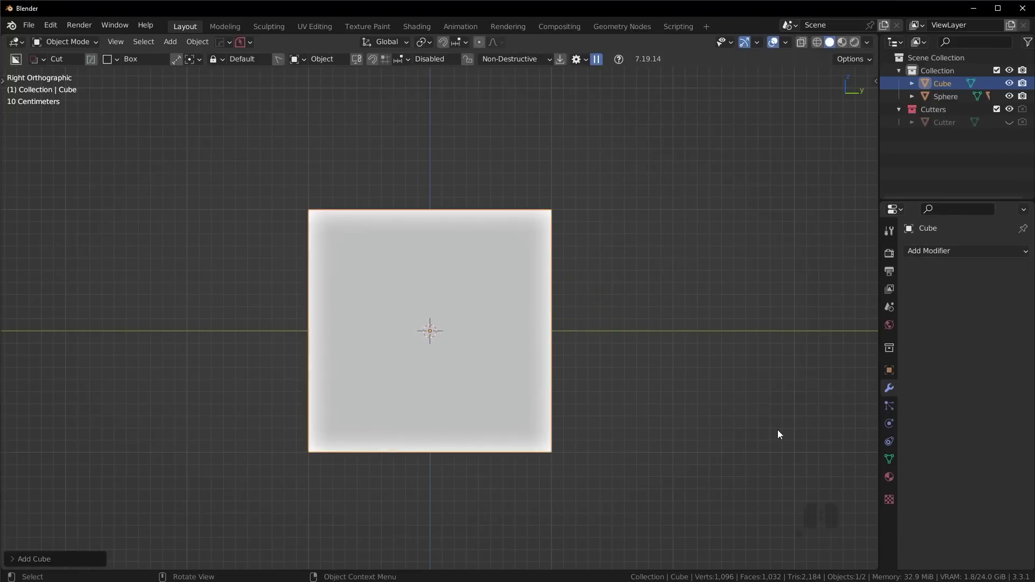
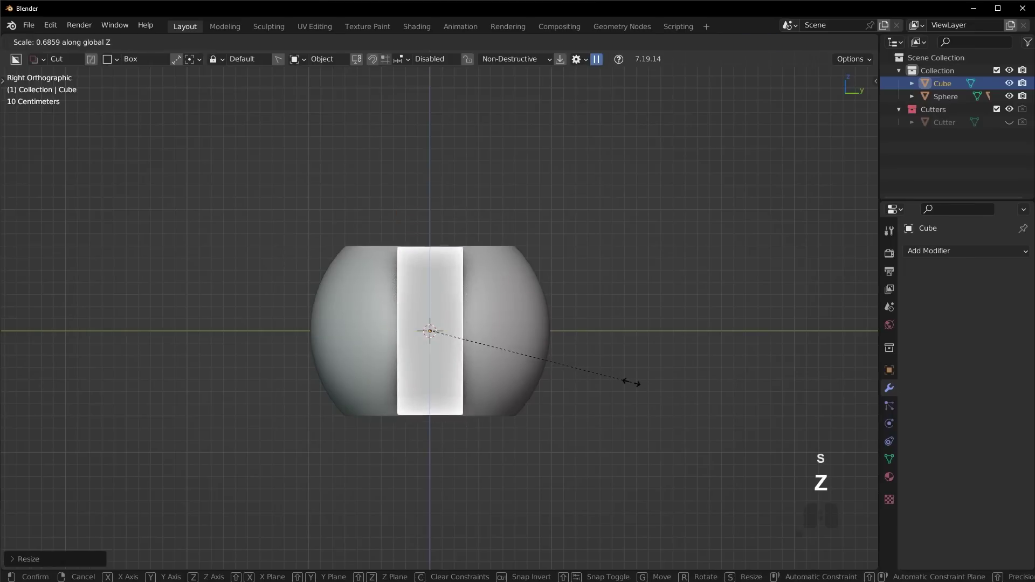
key("s")
left_click(638, 384)
middle_click(545, 370)
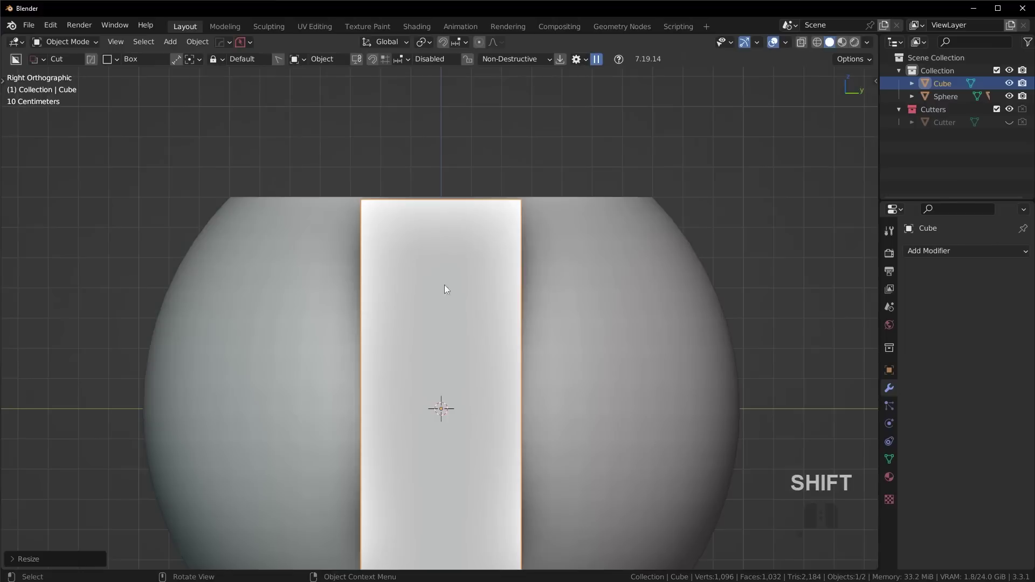
left_click_drag(452, 246, 452, 315)
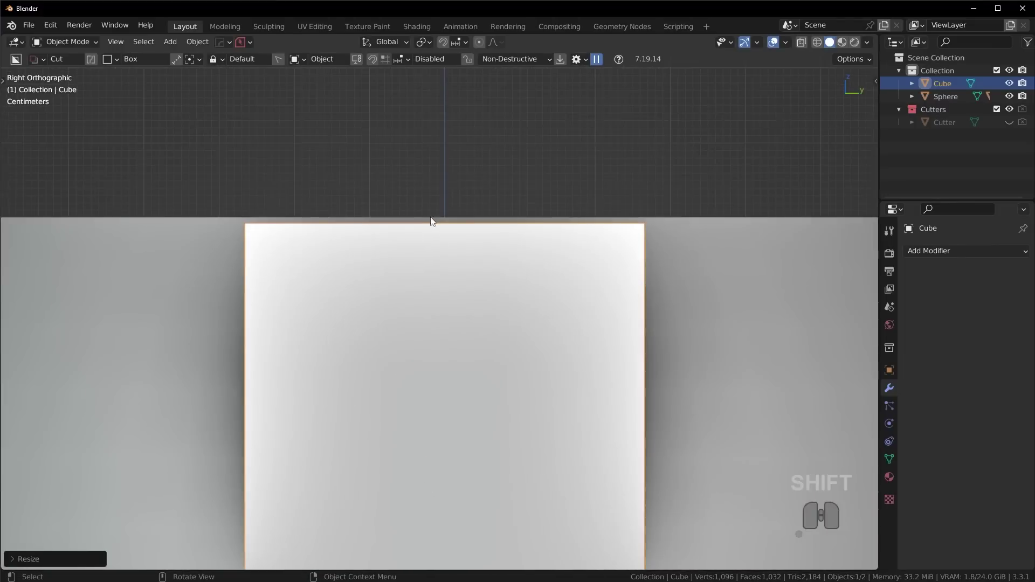
Scale the block along Z so its top sits flush with the sphere's flat upper face
key("z")
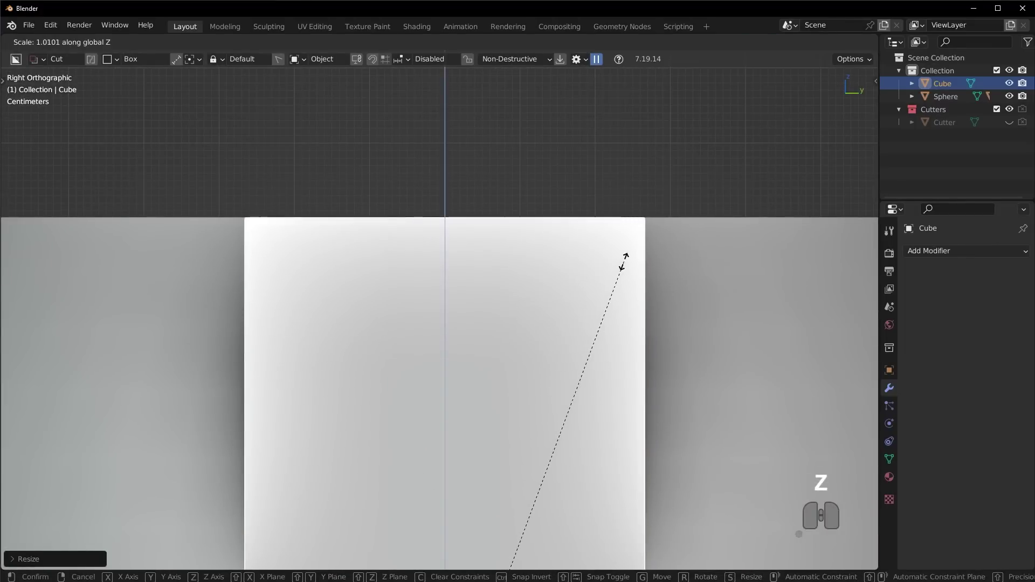
left_click(627, 264)
middle_click(625, 264)
left_click_drag(568, 277, 603, 323)
middle_click(631, 340)
left_click_drag(673, 339, 497, 259)
left_click_drag(487, 298, 501, 322)
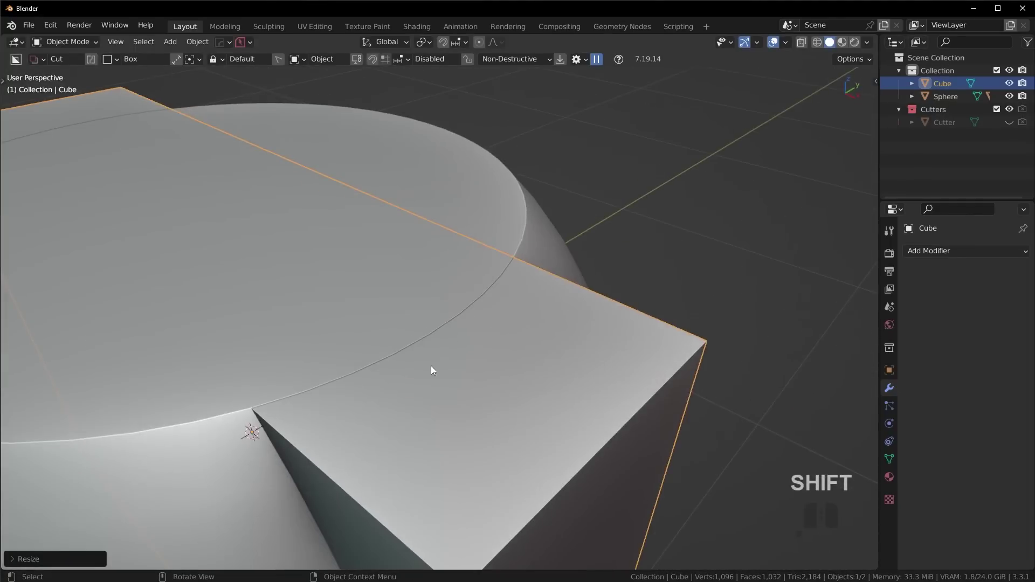
key("Tab")
Select the block's top face in Edit Mode and move it downward along Z
left_click(514, 368)
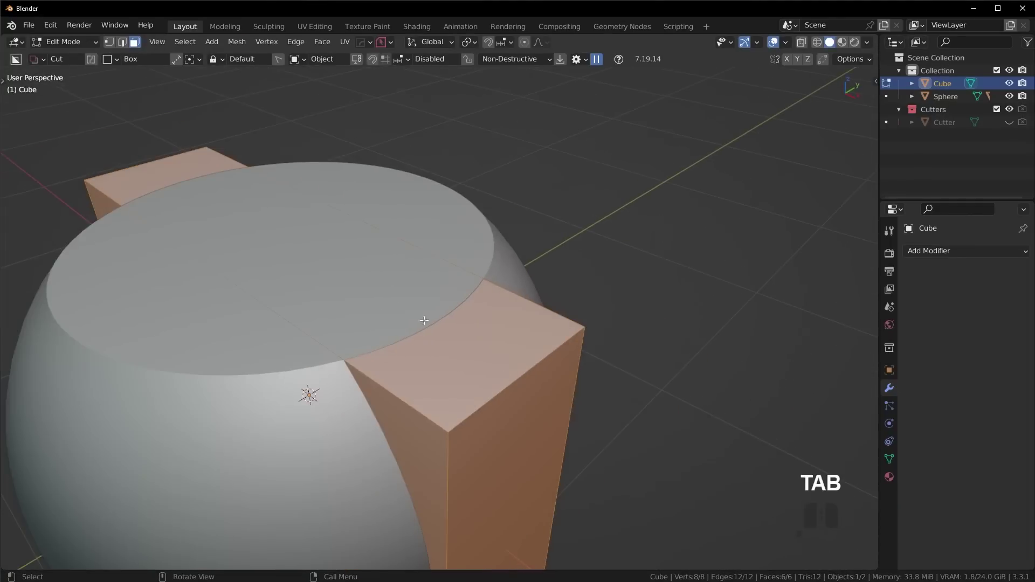
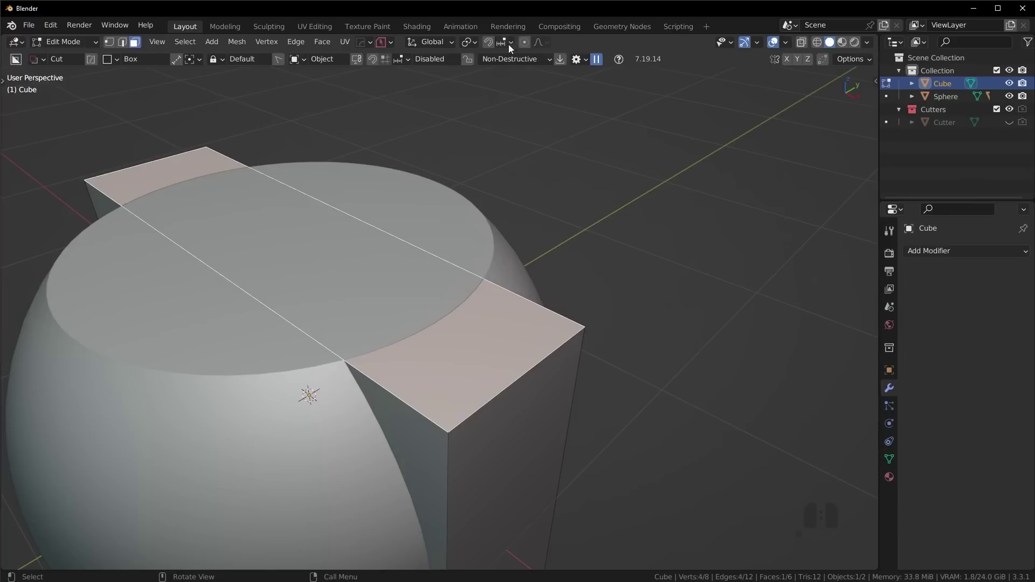
left_click(511, 44)
left_click(480, 98)
key("g")
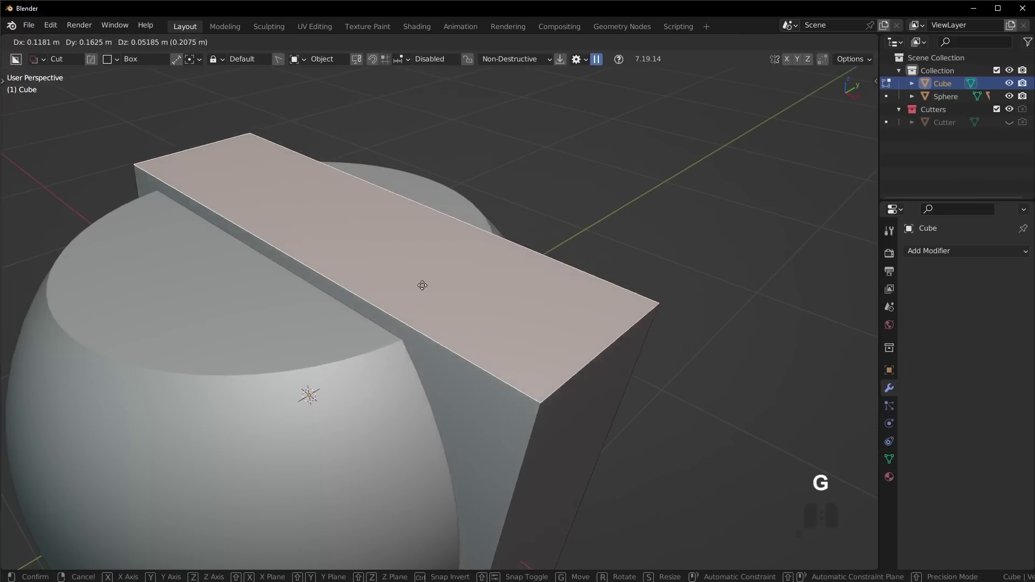
key("z")
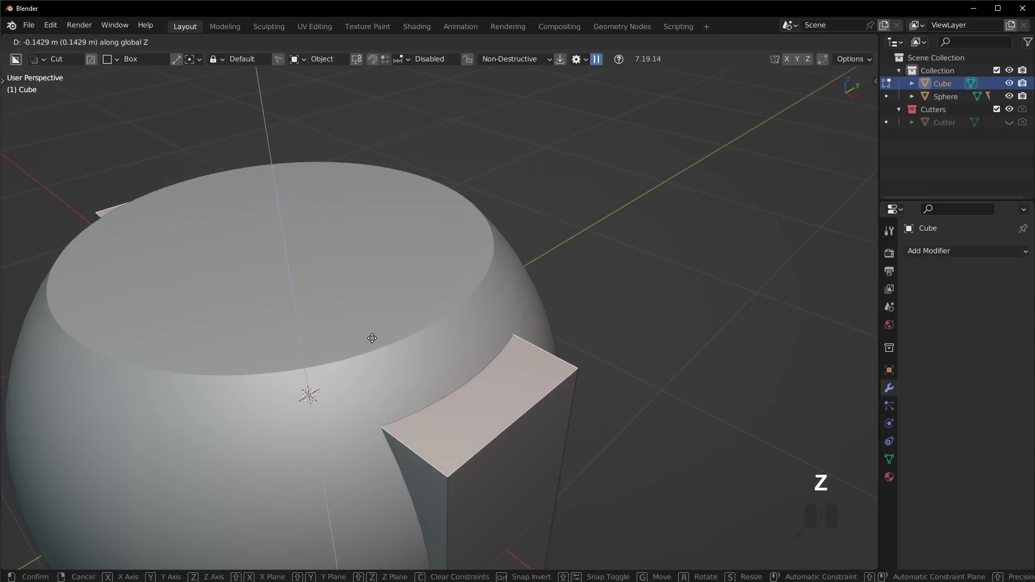
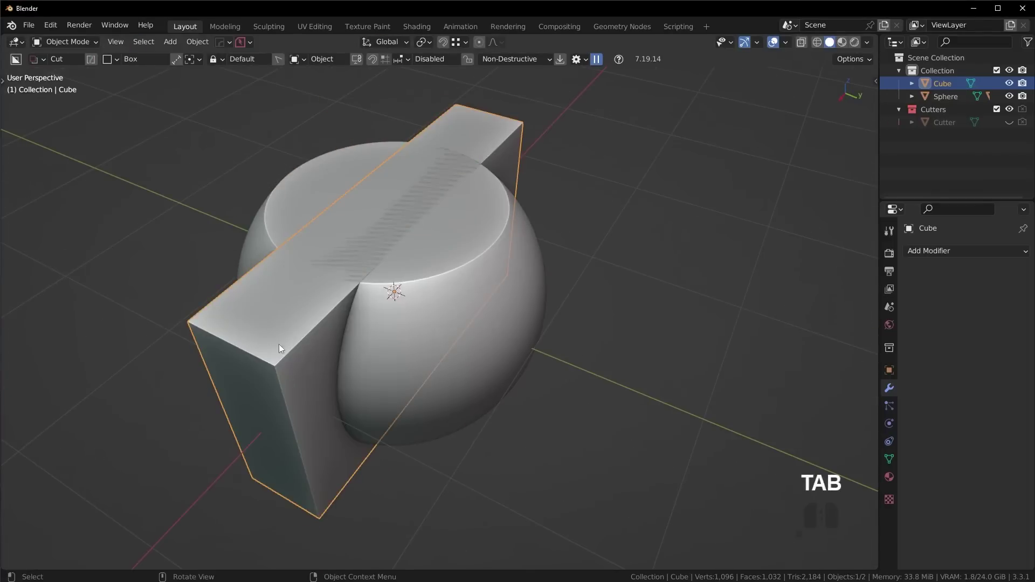
Return to Object Mode and review the lowered slab crossing the barrel
key("Tab")
left_click(452, 298)
left_click_drag(366, 315, 354, 258)
middle_click(418, 267)
left_click(274, 279)
middle_click(274, 279)
left_click(364, 285)
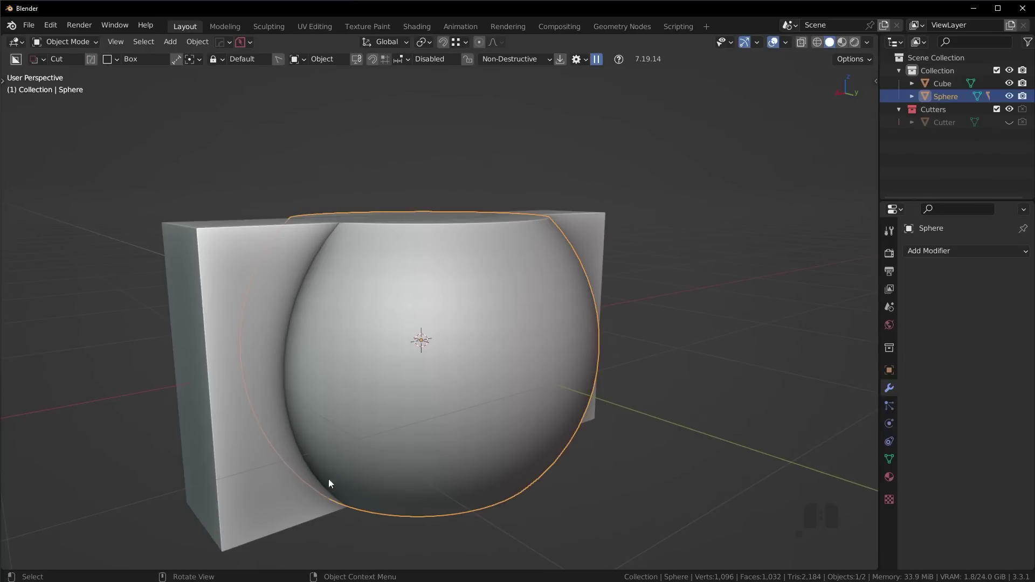
key("Tab")
middle_click(374, 399)
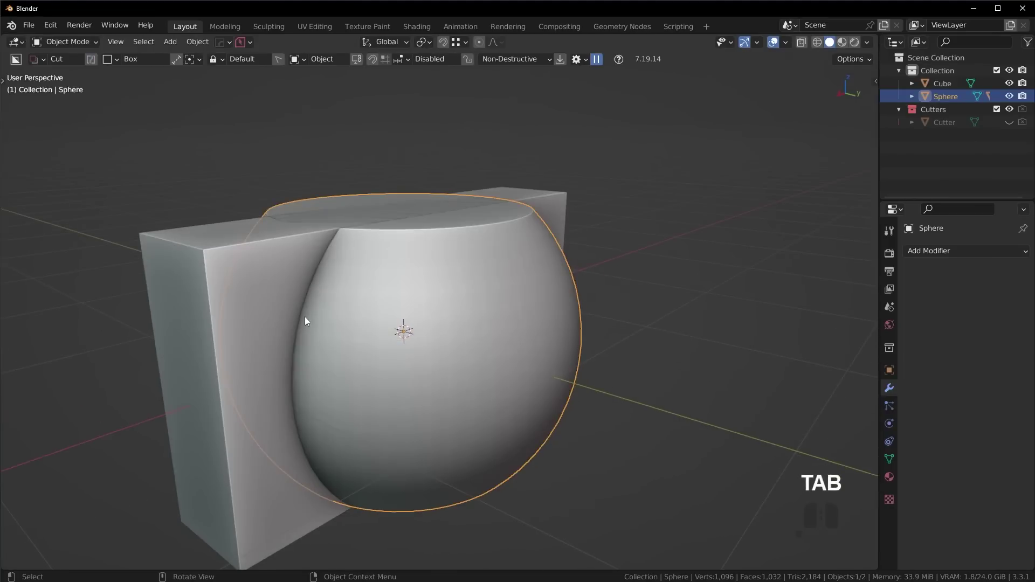
left_click_drag(354, 322, 338, 373)
left_click_drag(349, 342, 337, 298)
Add a trial Boolean on the sphere using the block, switching it from Difference to Union
left_click(263, 252)
left_click(459, 275)
left_click_drag(461, 275, 483, 286)
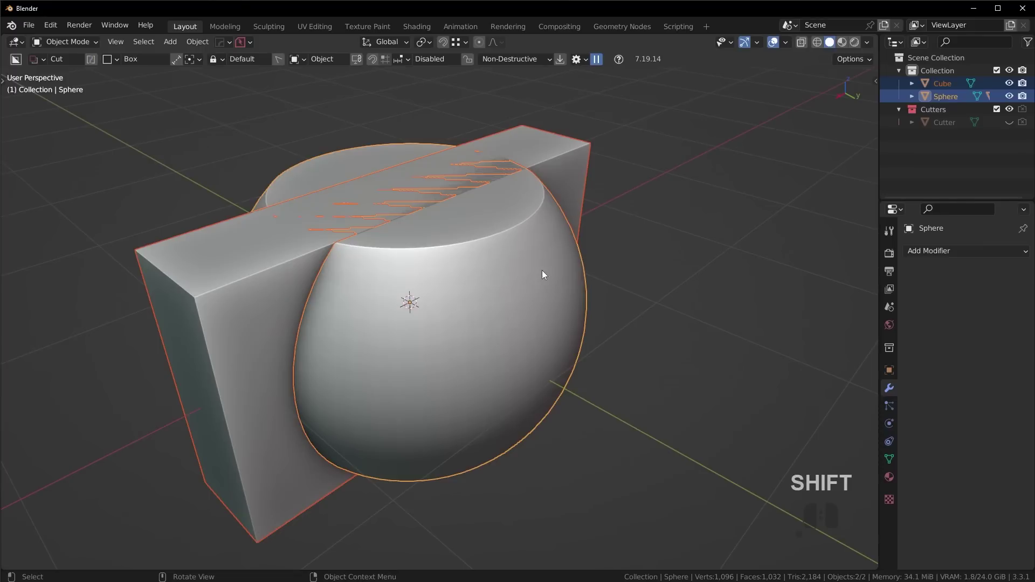
key("alt+a")
left_click(482, 267)
left_click_drag(555, 302, 536, 313)
left_click(935, 253)
left_click(764, 319)
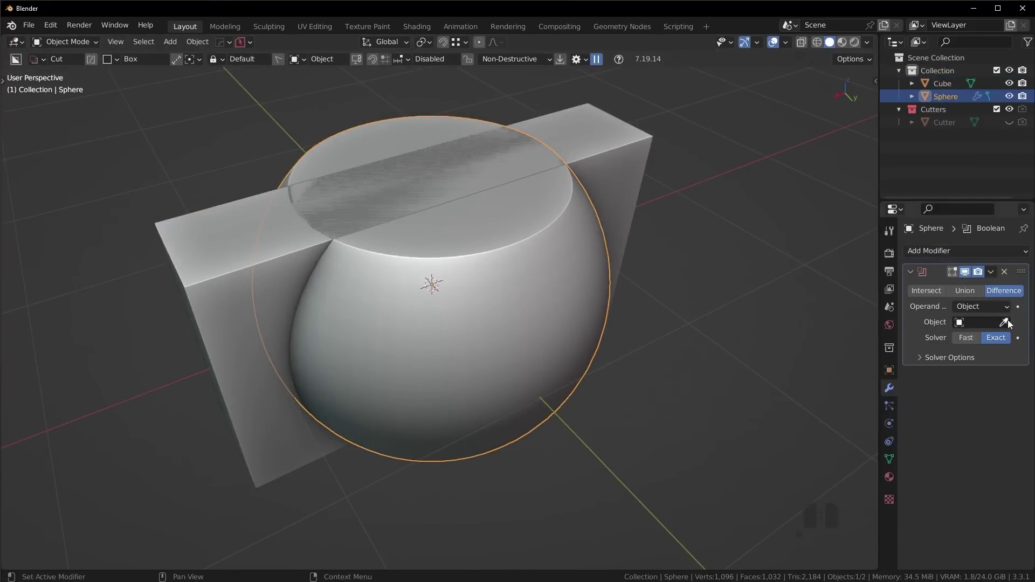
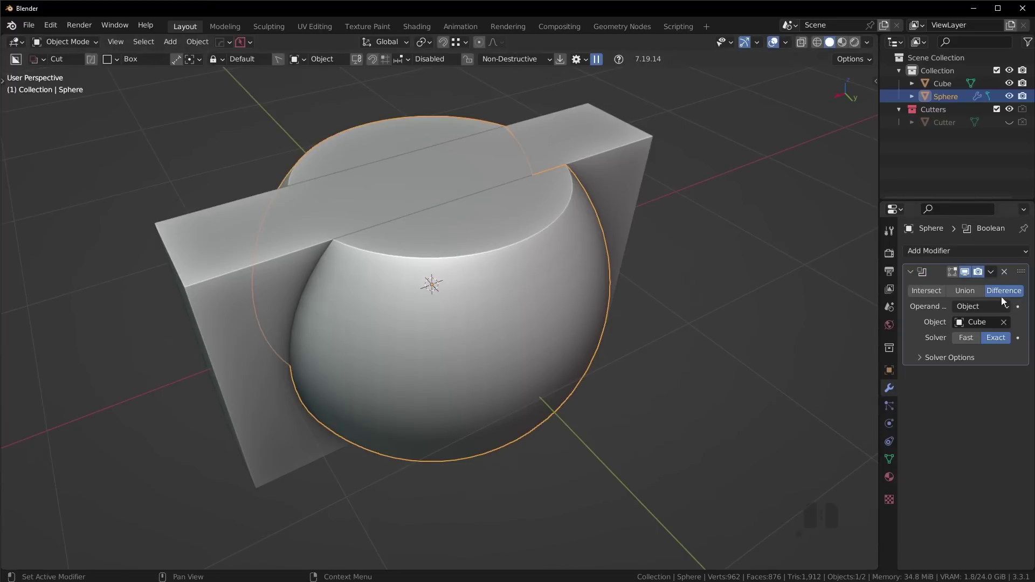
left_click(971, 298)
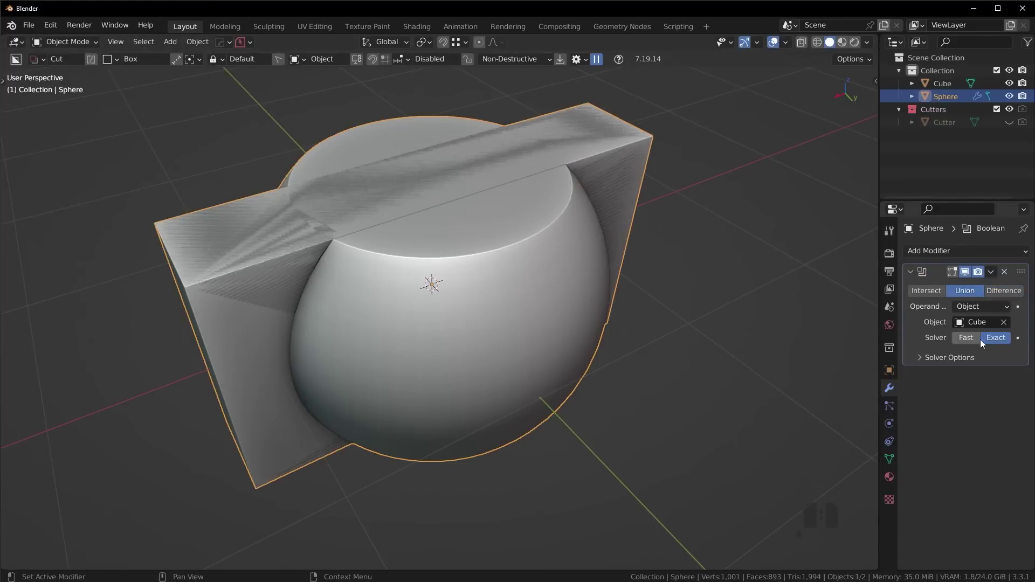
Undo the trial Boolean so sphere and block remain separate, unmodified shapes
left_click(967, 340)
left_click(1001, 341)
key("ctrl+z")
key("ctrl+z")
left_click_drag(442, 313, 474, 289)
key("alt+a")
key("ctrl+z")
key("ctrl+z")
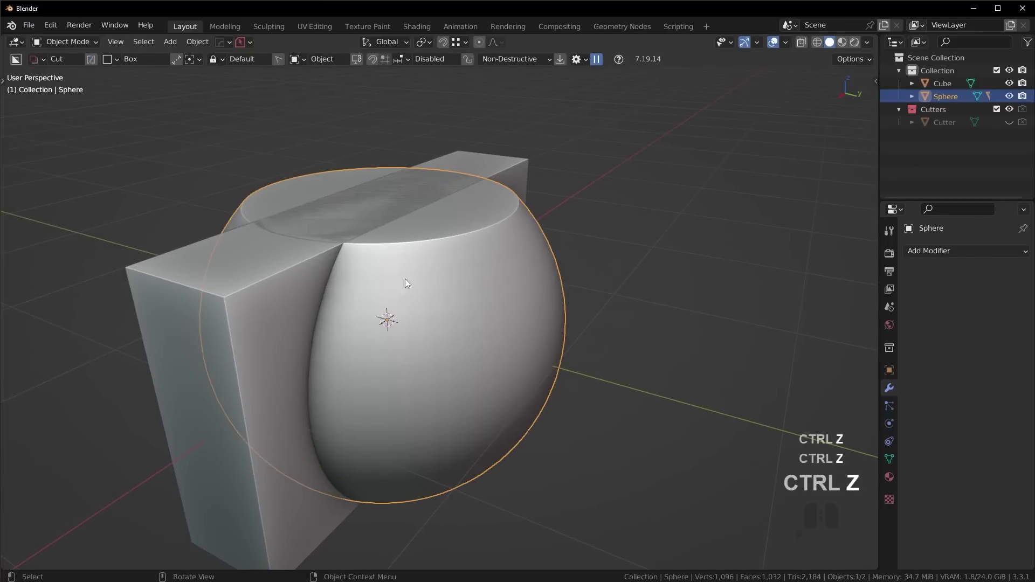
Add a Union Boolean on the block with the sphere as object, using the Exact solver
left_click(297, 275)
middle_click(539, 293)
key("ctrl+z")
key("q")
left_click(592, 373)
middle_click(584, 313)
left_click(287, 258)
left_click(915, 274)
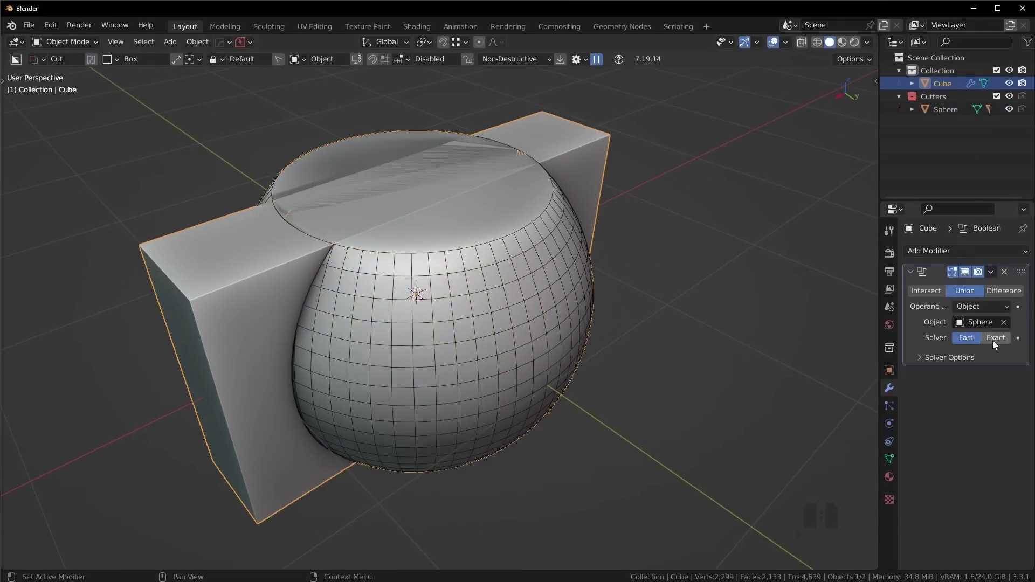
left_click(999, 344)
left_click(999, 343)
Compare Fast and Exact solver results, keep Exact, and hide the sphere cutter collection
scroll("up", 3)
middle_click(342, 243)
scroll("up", 3)
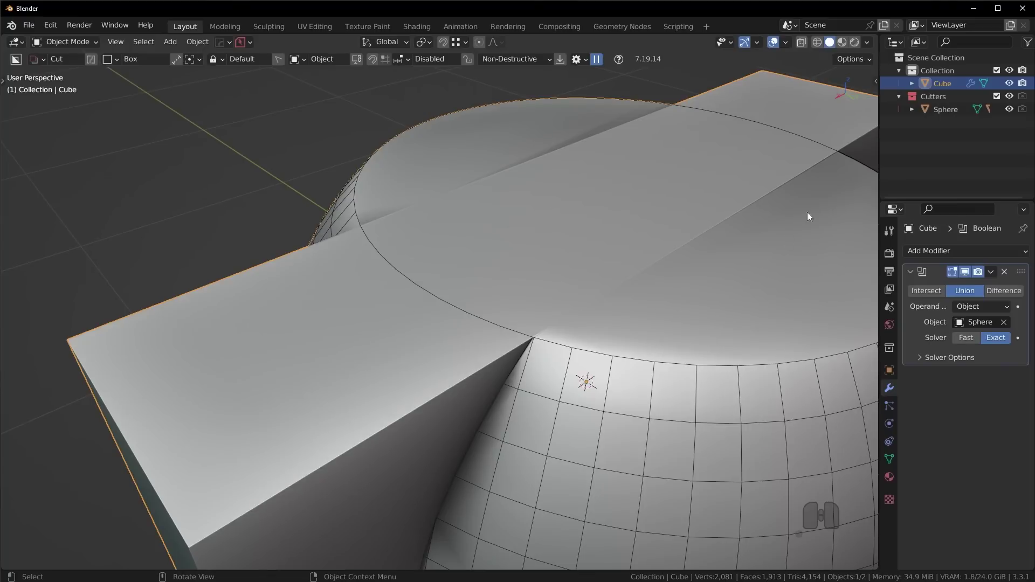
left_click(974, 344)
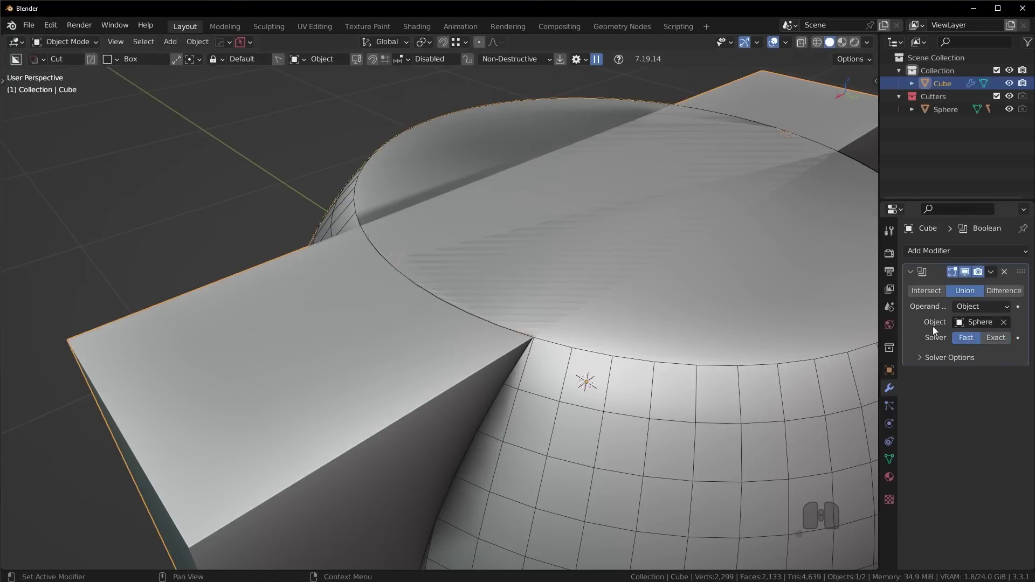
left_click(999, 340)
middle_click(638, 270)
middle_click(563, 345)
left_click_drag(597, 347, 570, 351)
key("shift+2")
left_click_drag(595, 382, 547, 374)
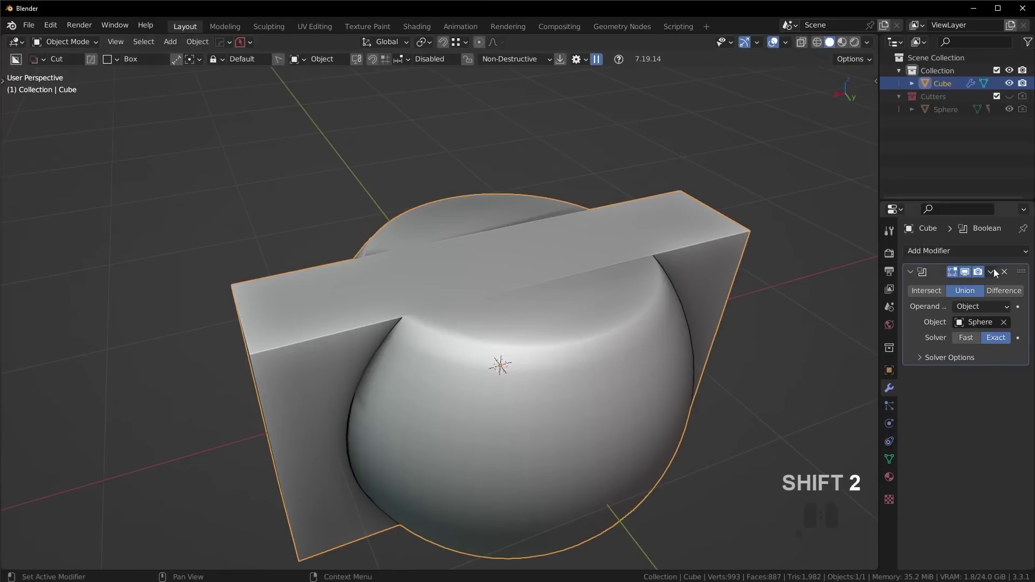
Apply the Union Boolean and enable 30° Auto Smooth on the fused mesh
left_click(994, 272)
left_click(977, 288)
left_click_drag(475, 423, 534, 403)
left_click_drag(535, 433, 459, 454)
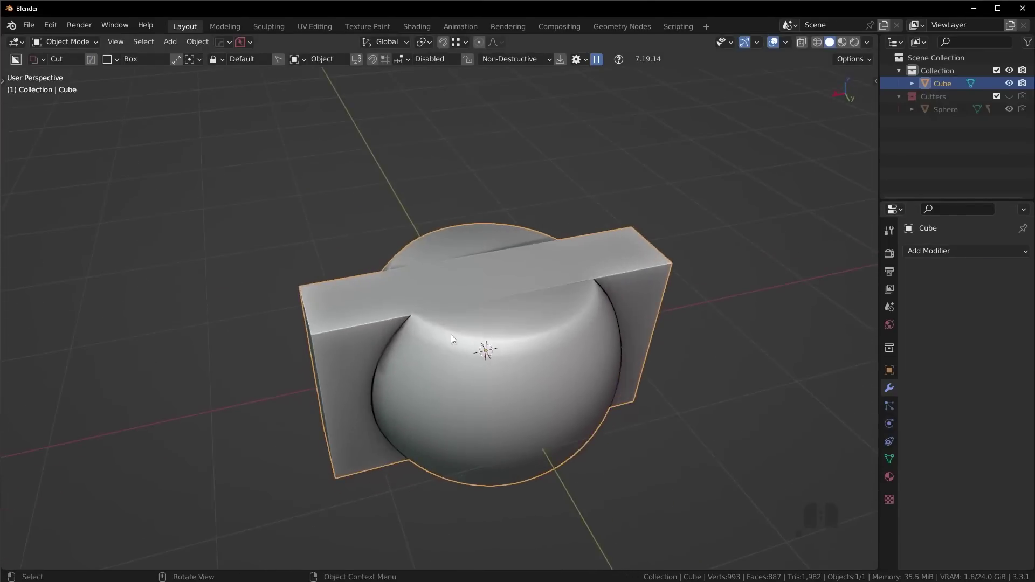
middle_click(596, 362)
left_click(895, 463)
left_click(930, 513)
left_click(962, 534)
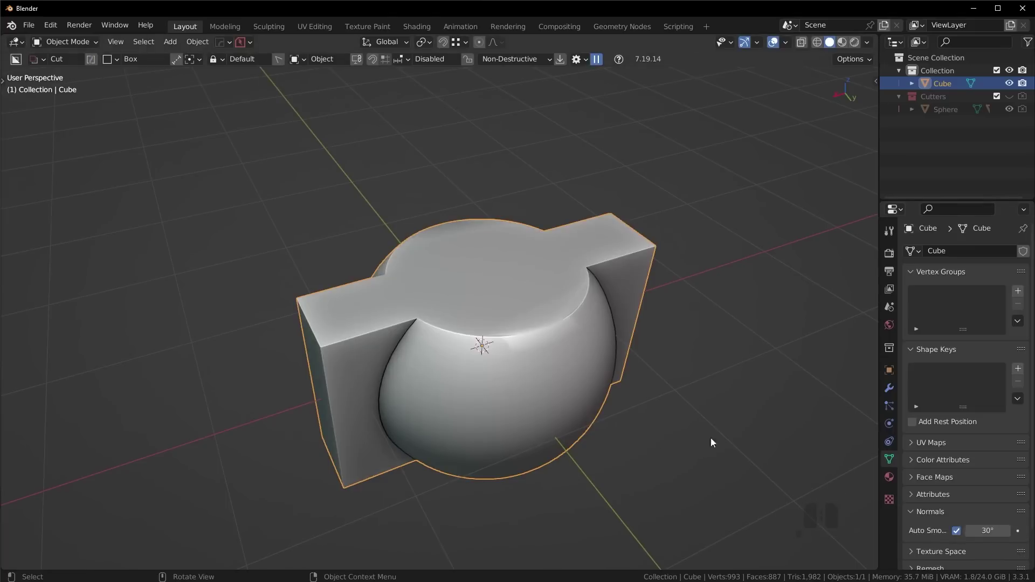
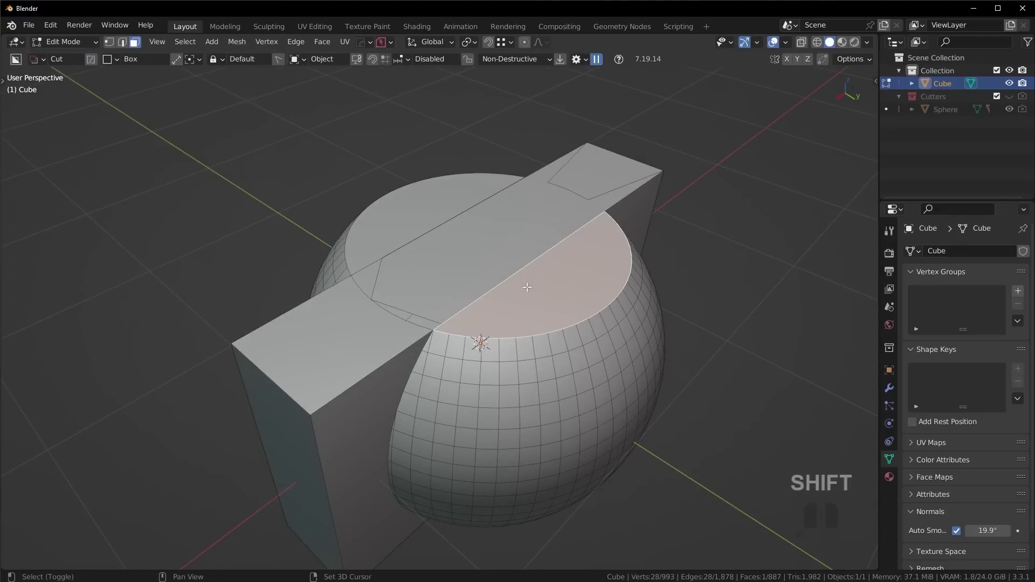
Select all coplanar faces on the fused shape's flat top via Select Similar > Coplanar
key("shift+g")
left_click(498, 362)
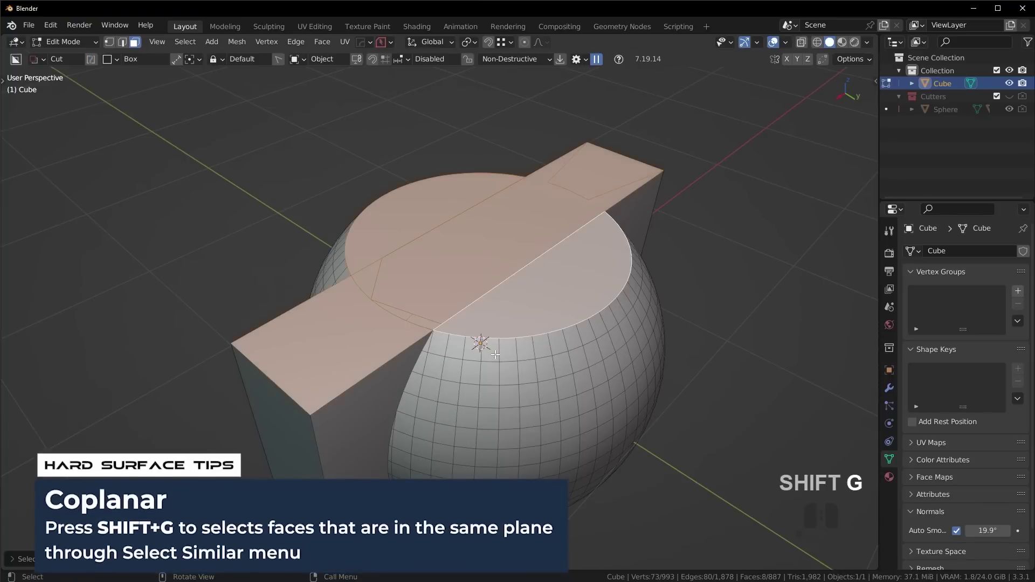
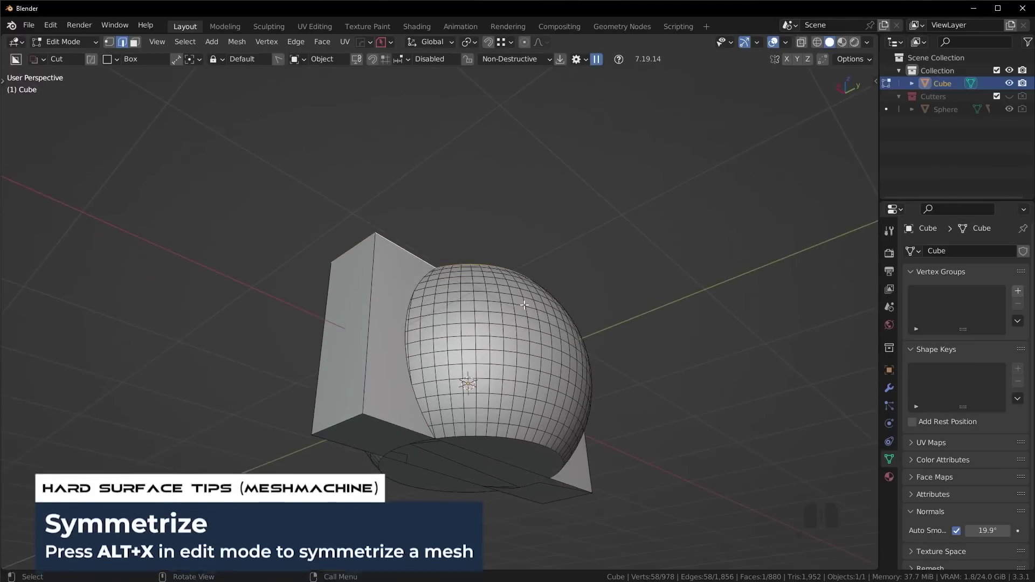
Symmetrize the mesh and add a Z-axis bisecting HardOps mirror driven by a new empty
key("alt+x")
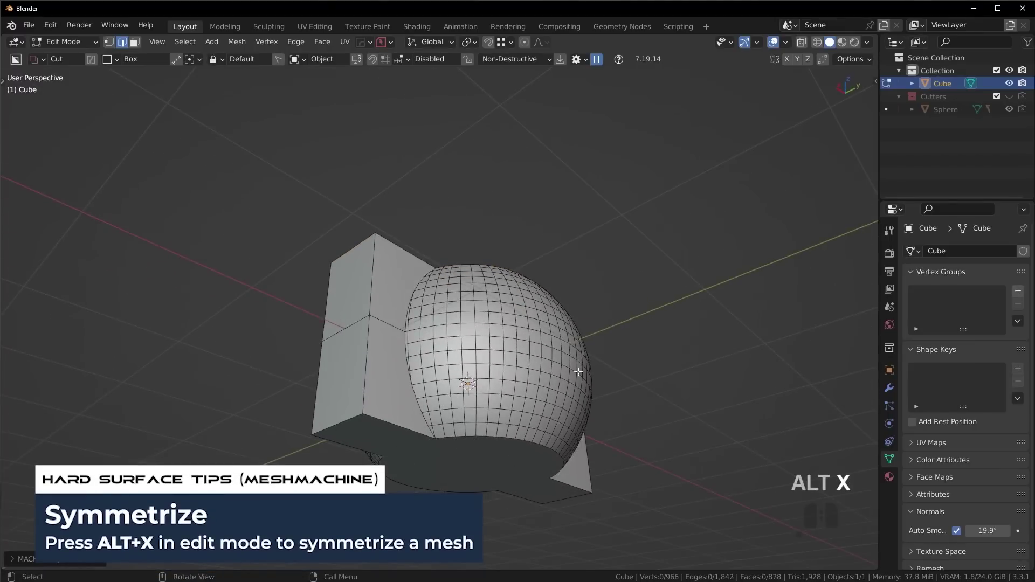
key("ctrl+z")
key("Tab")
middle_click(582, 339)
left_click(888, 388)
key("alt+x")
left_click(477, 269)
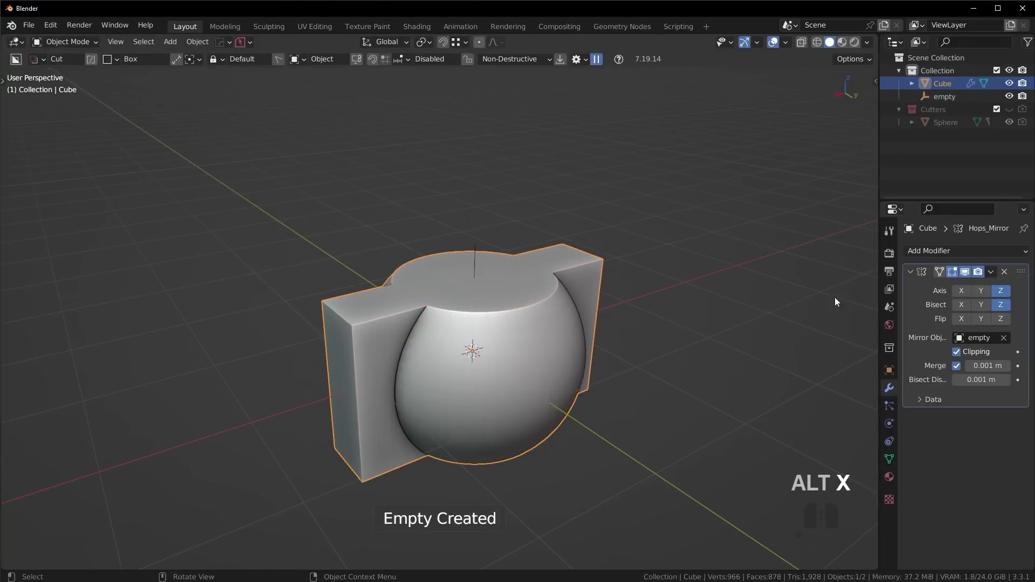
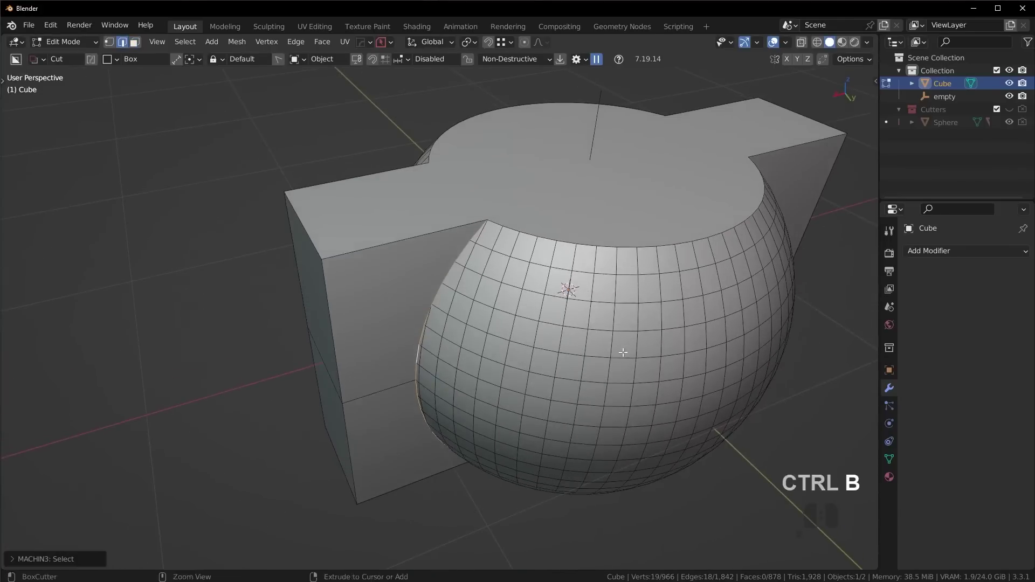
Abort trial bevels, then apply the object's scale with Ctrl+A
key("Escape")
key("Tab")
key("n")
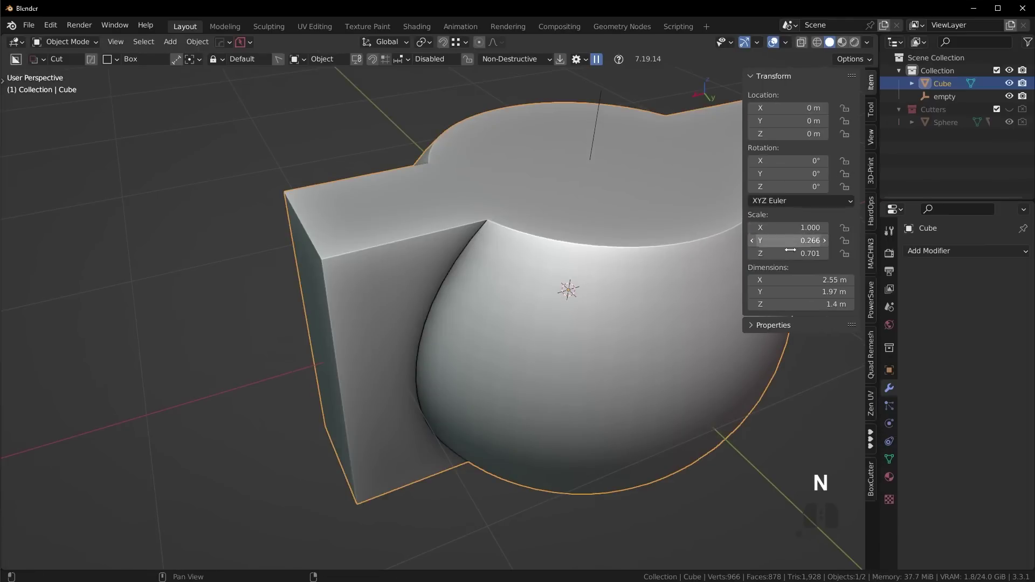
key("Tab")
key("Tab")
key("ctrl+b")
key("Escape")
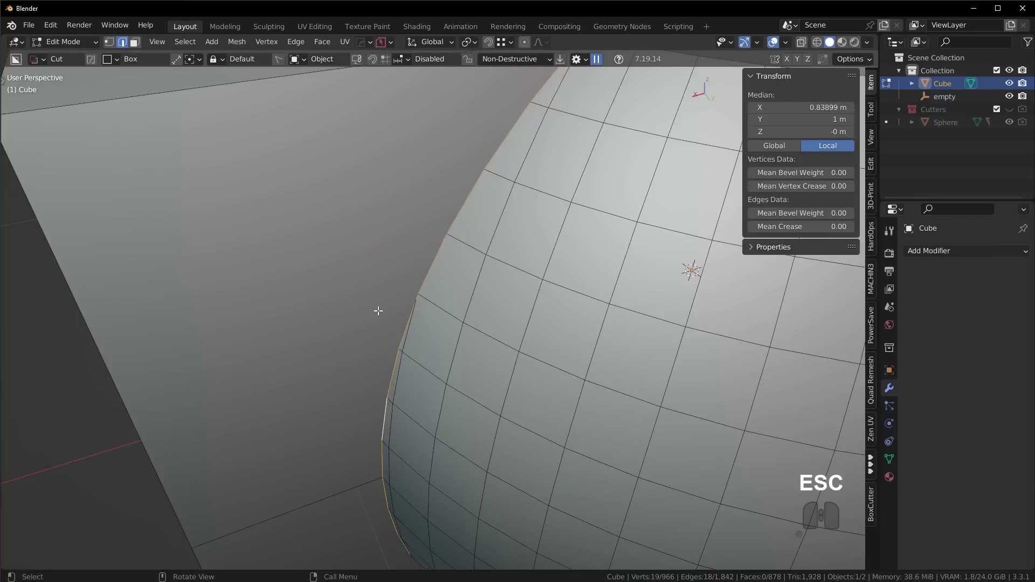
key("ctrl+b")
key("Escape")
key("Tab")
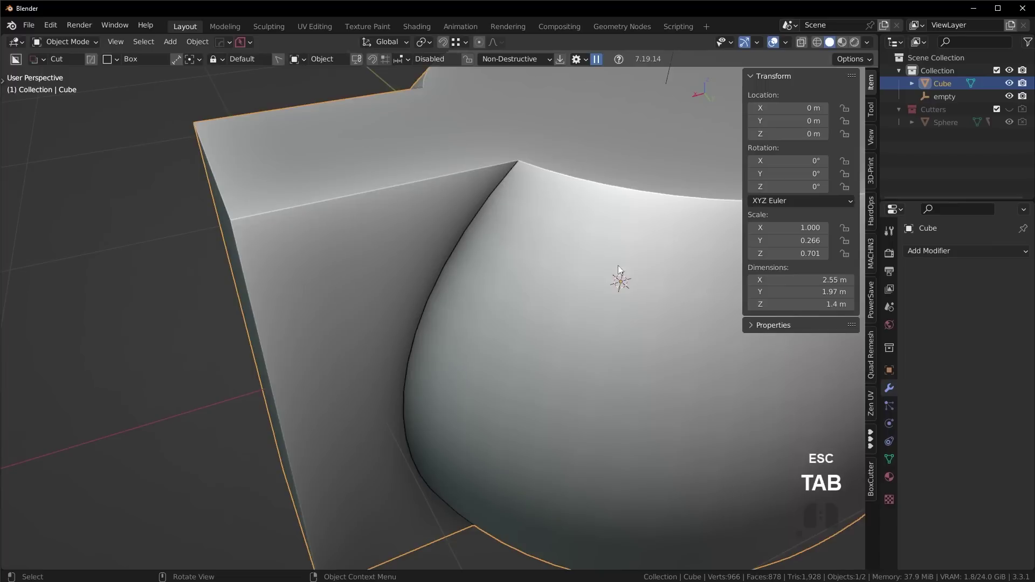
key("ctrl+a")
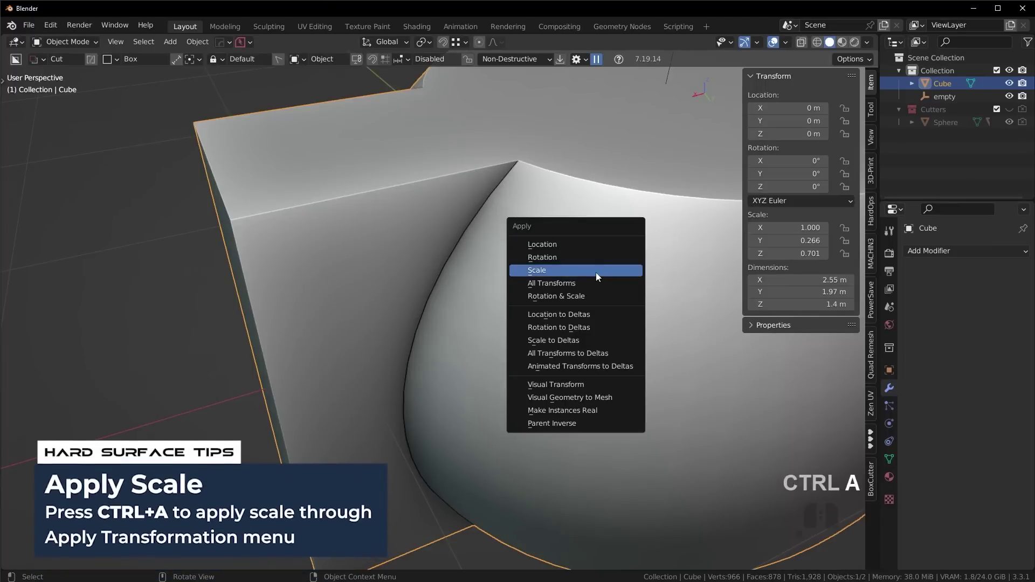
left_click(599, 276)
Bevel the seam edge loop where the sphere meets the block into a smooth chamfer
key("Tab")
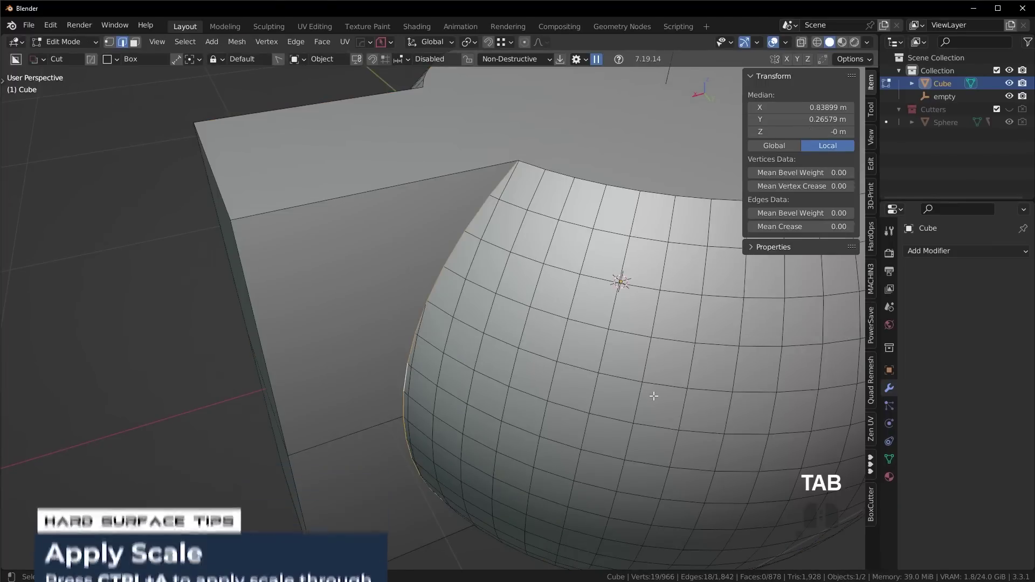
key("ctrl+b")
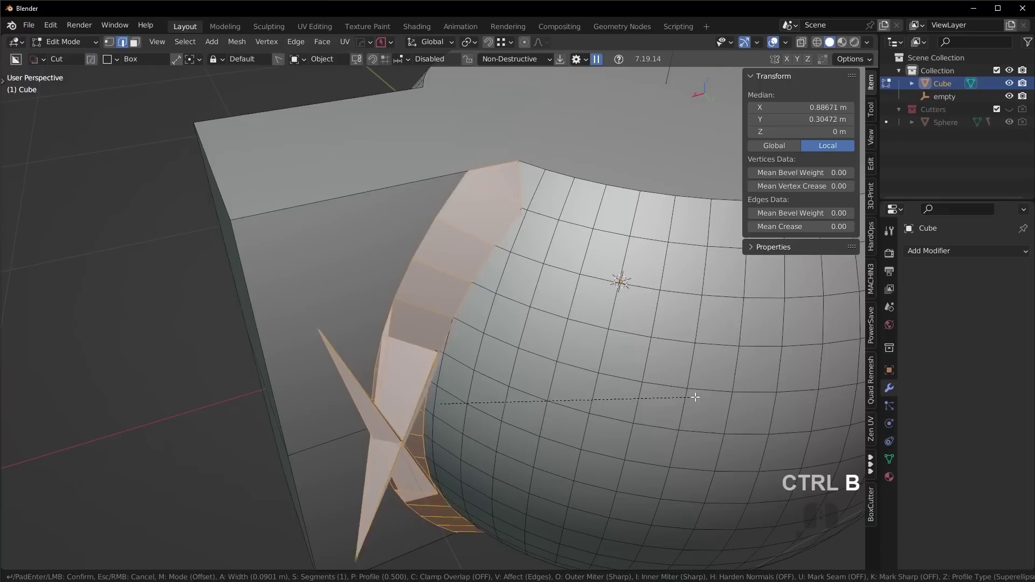
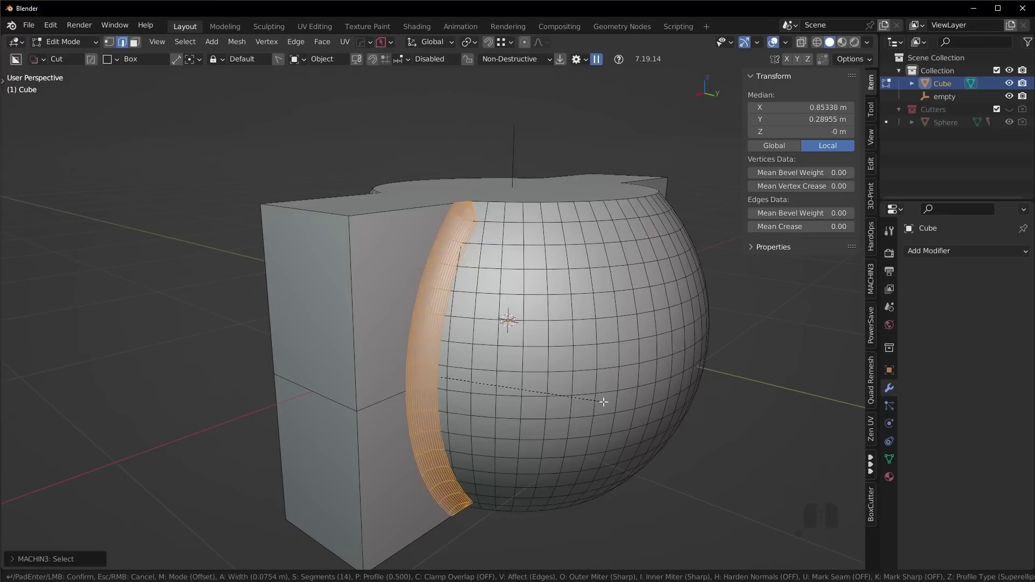
left_click(605, 401)
key("Tab")
left_click_drag(558, 274, 545, 322)
middle_click(513, 315)
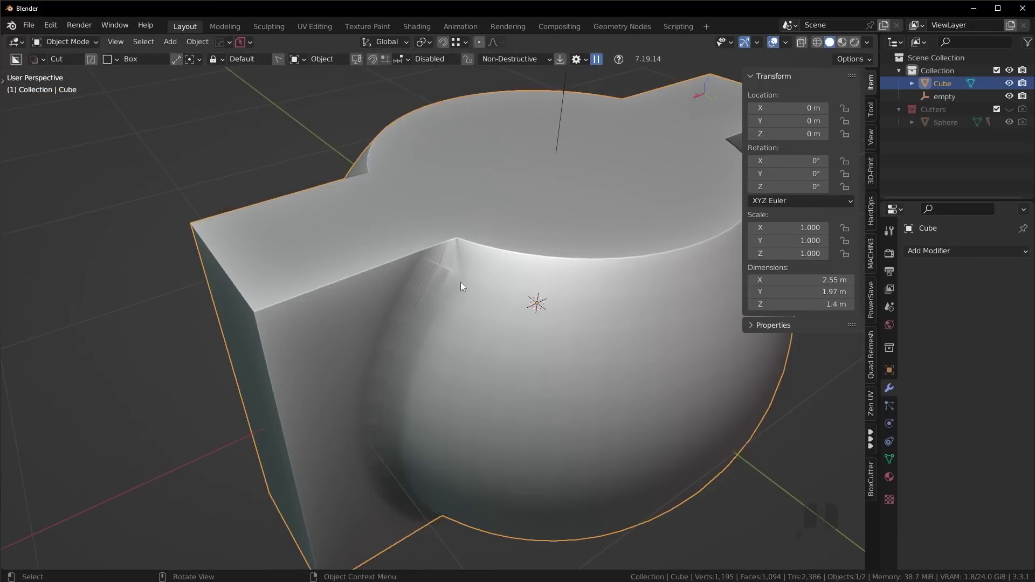
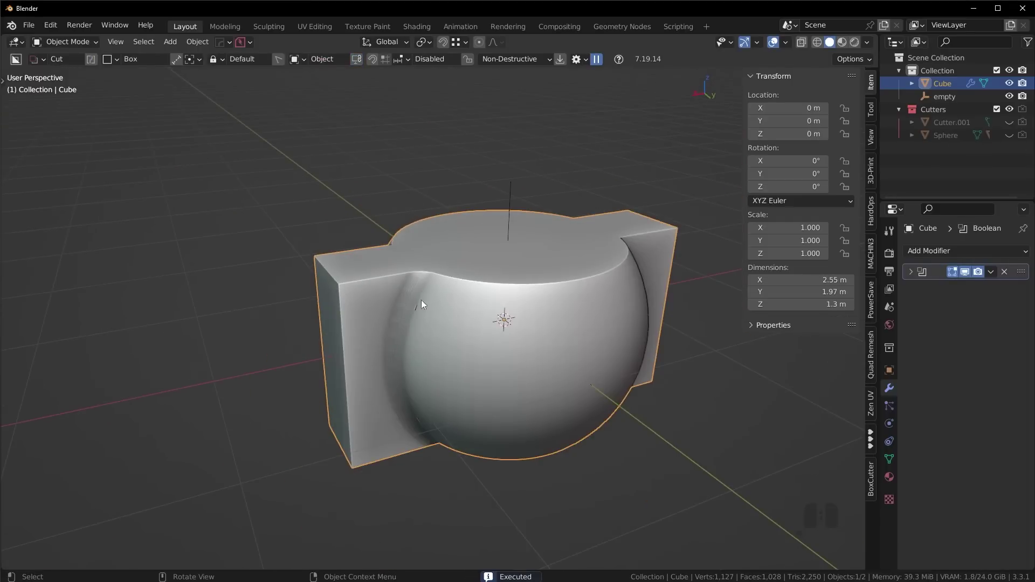
scroll("down", 3)
Select the face band along the sphere-block seam, bevel it and delete those faces, leaving an open seam
key("ctrl+z")
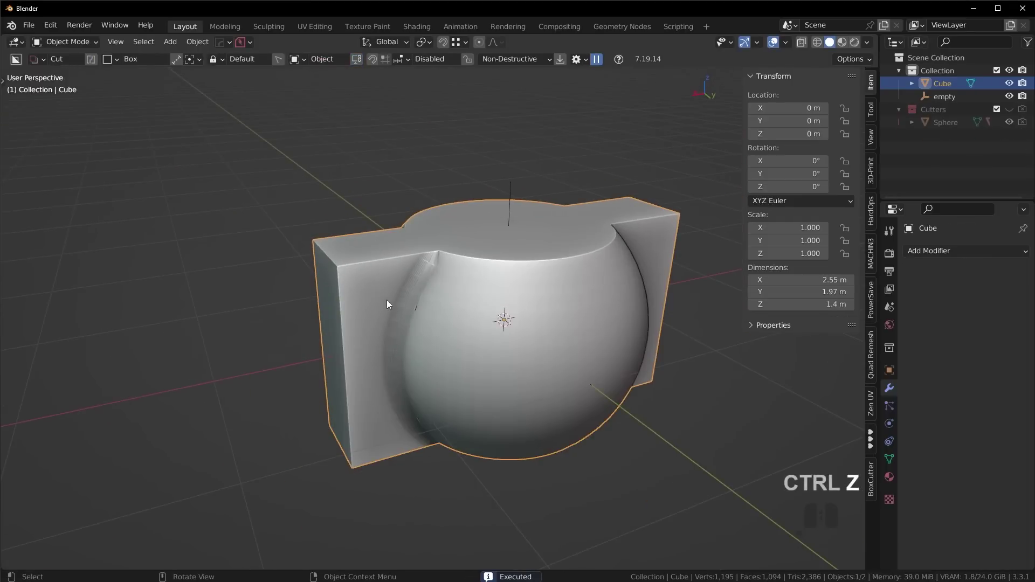
key("Tab")
left_click(486, 236)
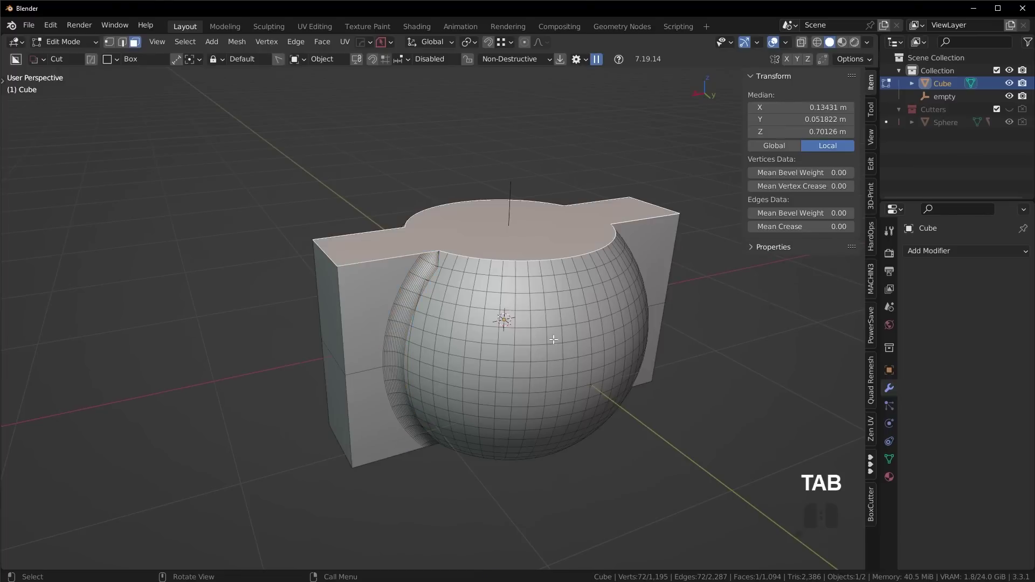
key("ctrl+z")
key("ctrl+z")
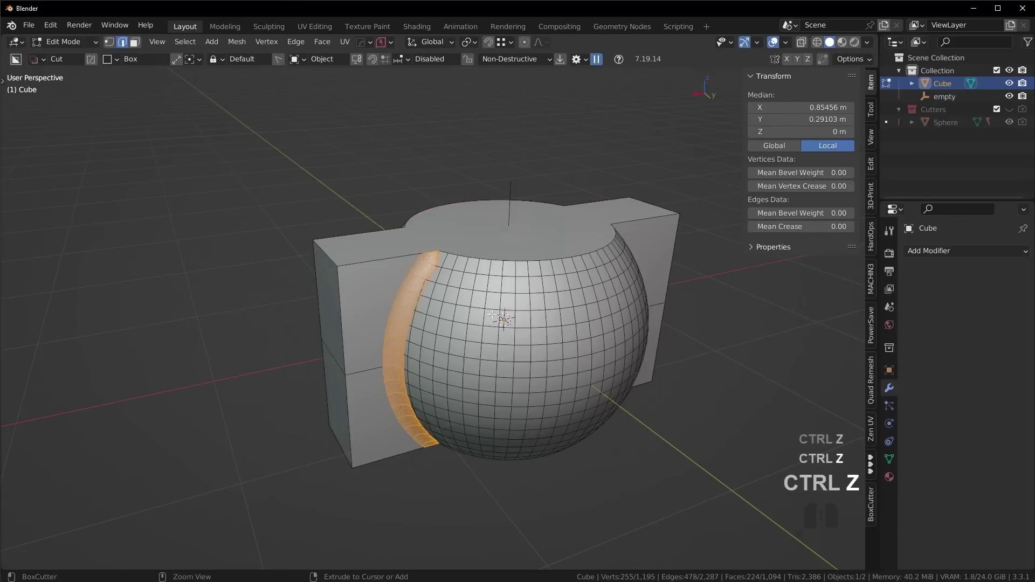
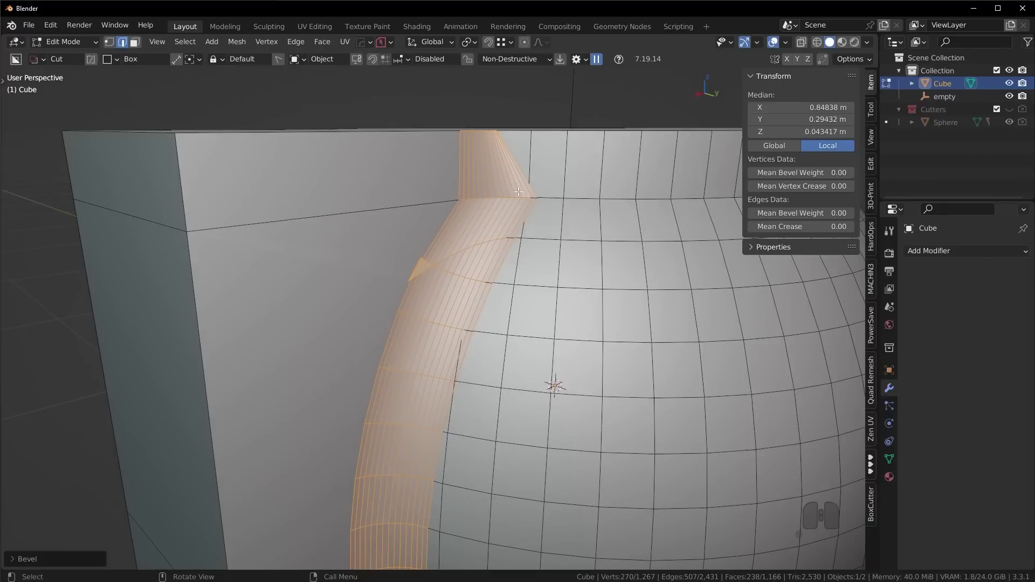
scroll("down", 3)
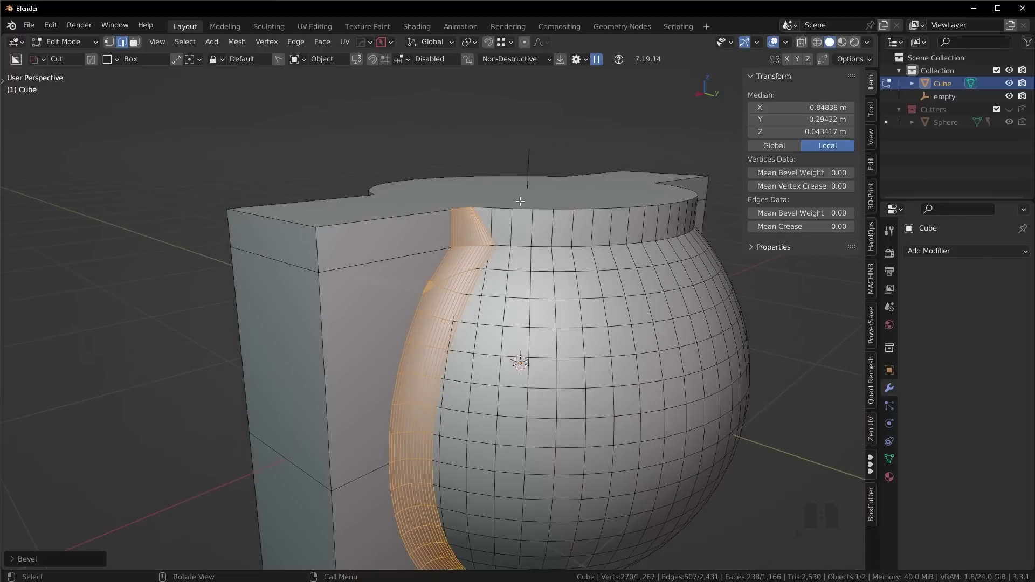
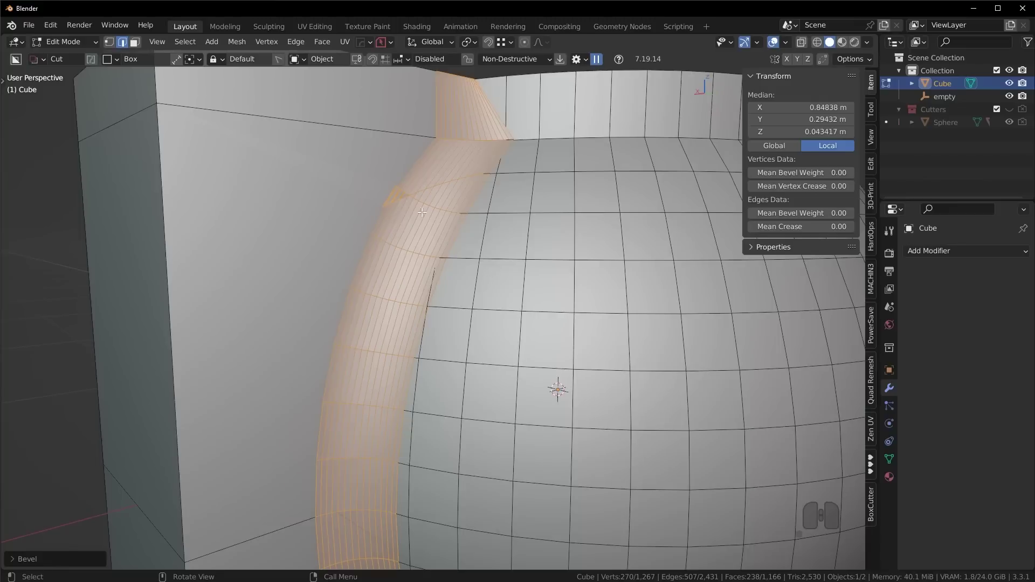
key("ctrl+z")
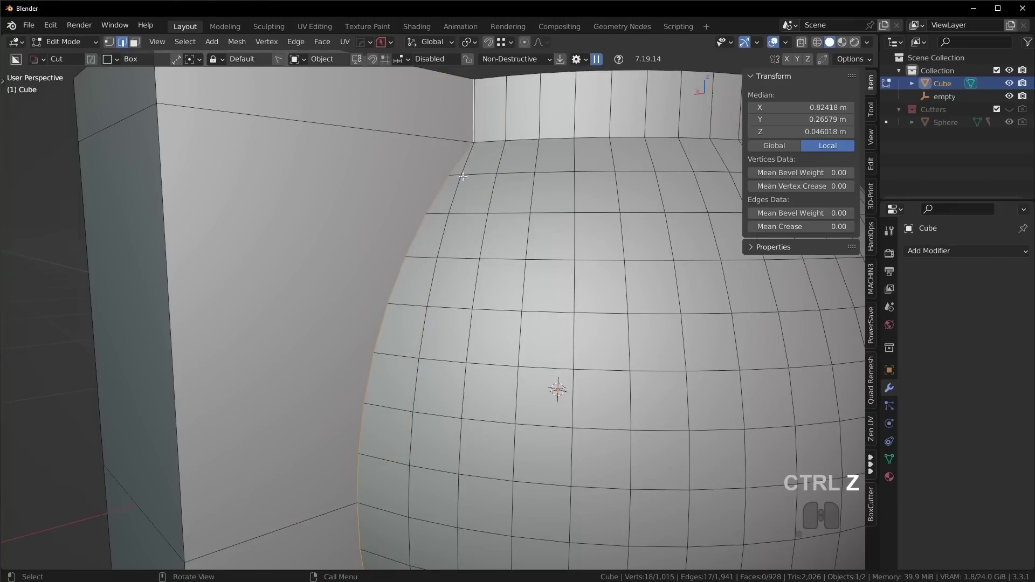
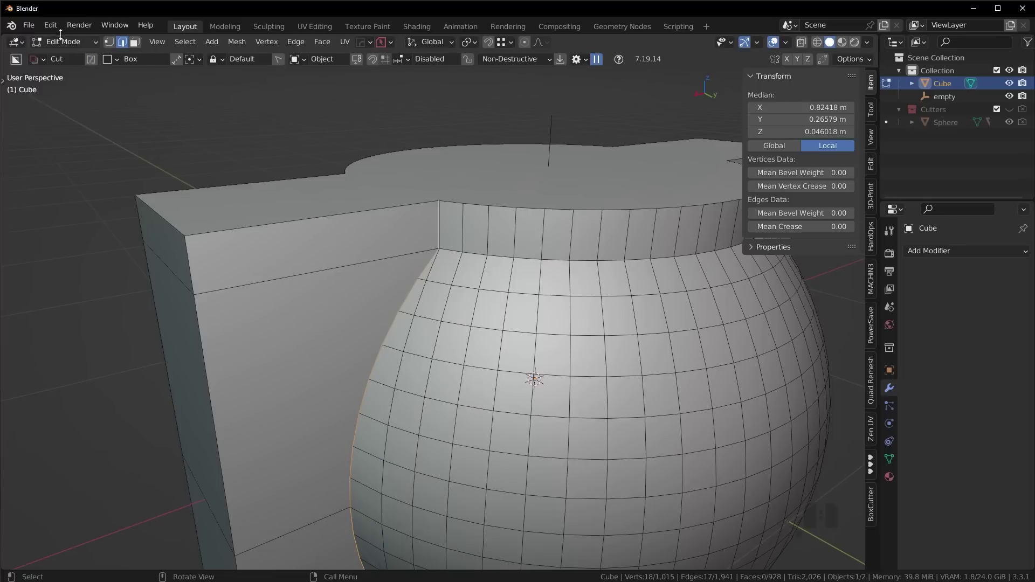
left_click(59, 29)
In Preferences Add-ons, filter for MACHIN3tools and adjust its add-on settings
left_click(93, 216)
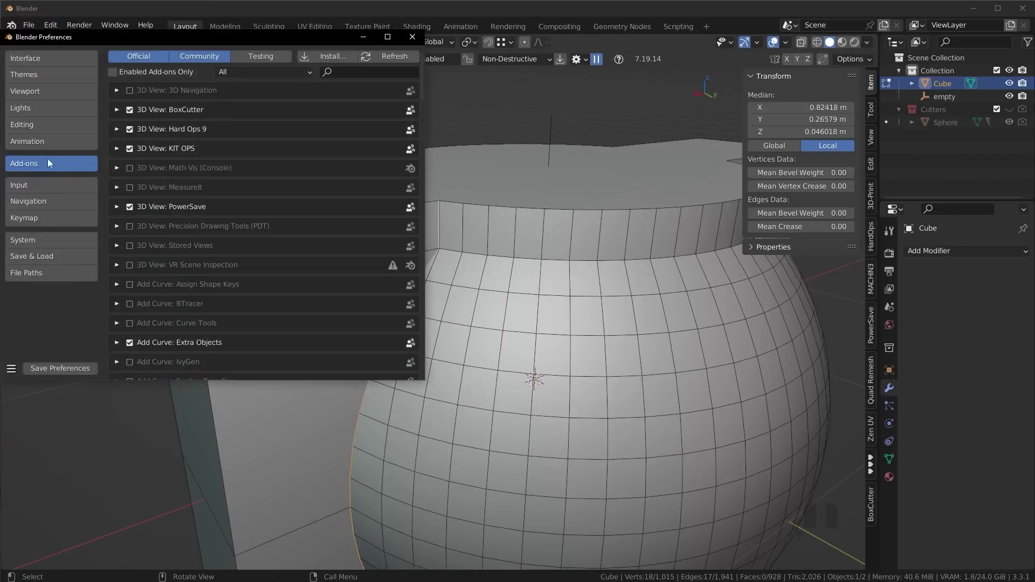
left_click(352, 73)
key("m")
key("h")
left_click(221, 142)
left_click(122, 93)
Fill the seam gap, shade the body smooth and add a box Boolean cutter flattening the top
middle_click(163, 298)
middle_click(165, 307)
middle_click(171, 358)
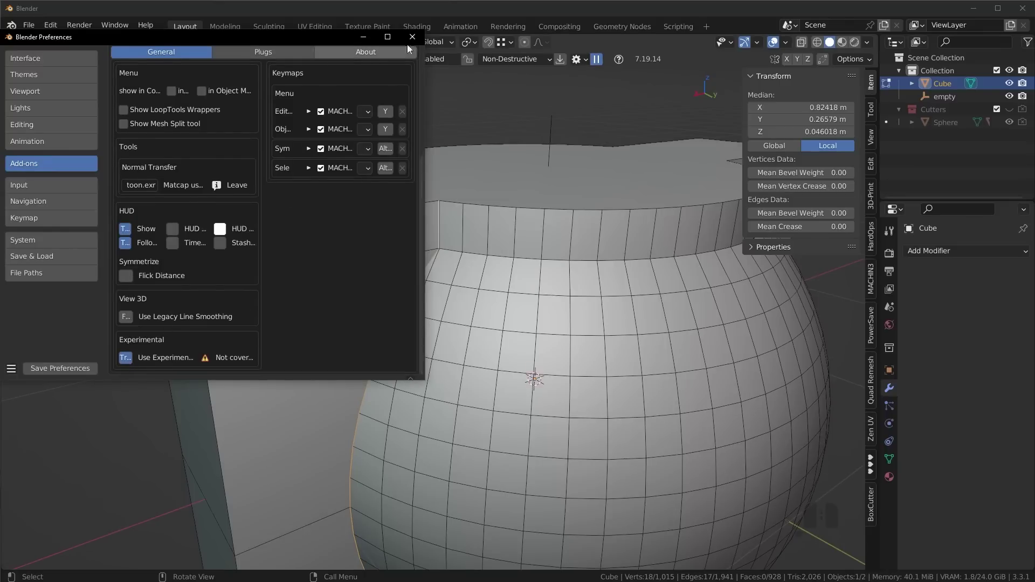
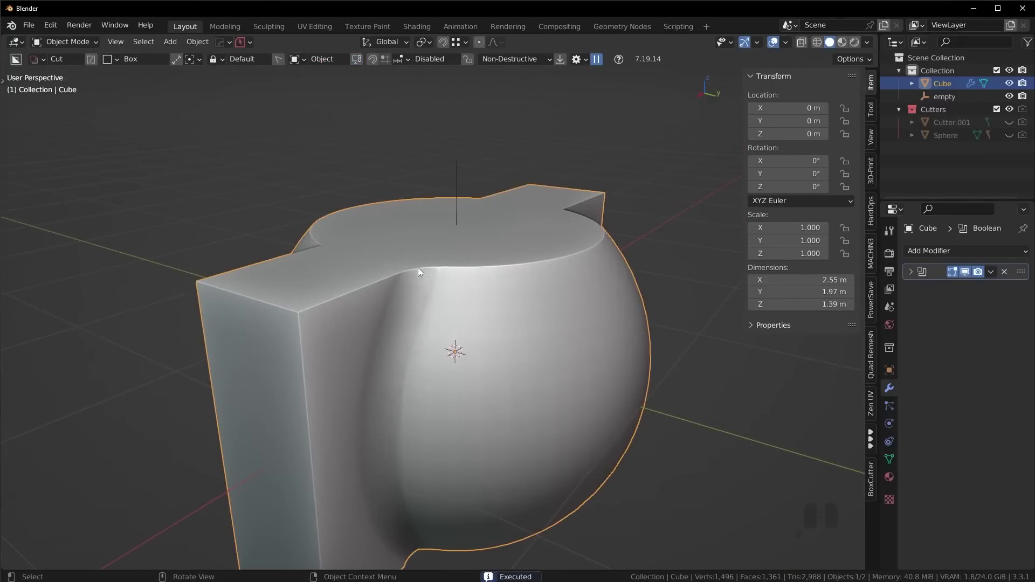
scroll("up", 3)
Add a HardOps mirror to the body from a front view of the blended model
scroll("down", 3)
left_click_drag(537, 323, 522, 308)
left_click_drag(522, 296, 520, 280)
middle_click(523, 293)
key("alt+x")
key("alt+x")
left_click(461, 252)
left_click_drag(514, 291, 516, 318)
Apply the mirror modifiers from the modifier panel and inspect the blend from above
left_click(993, 276)
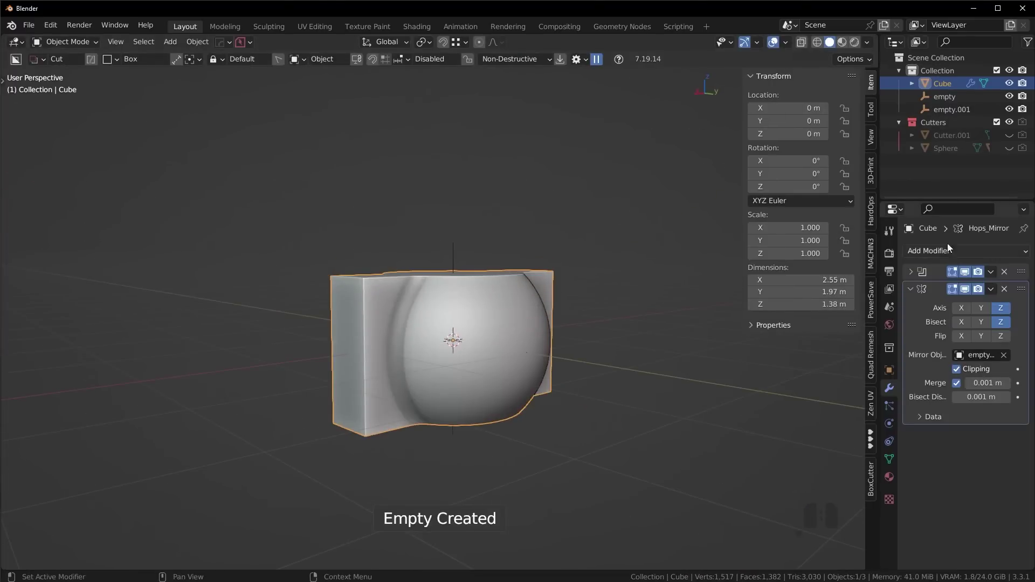
double_click(970, 276)
left_click(991, 273)
left_click(986, 288)
double_click(969, 273)
left_click(997, 274)
left_click(985, 291)
left_click_drag(562, 297, 581, 322)
left_click_drag(514, 308, 473, 331)
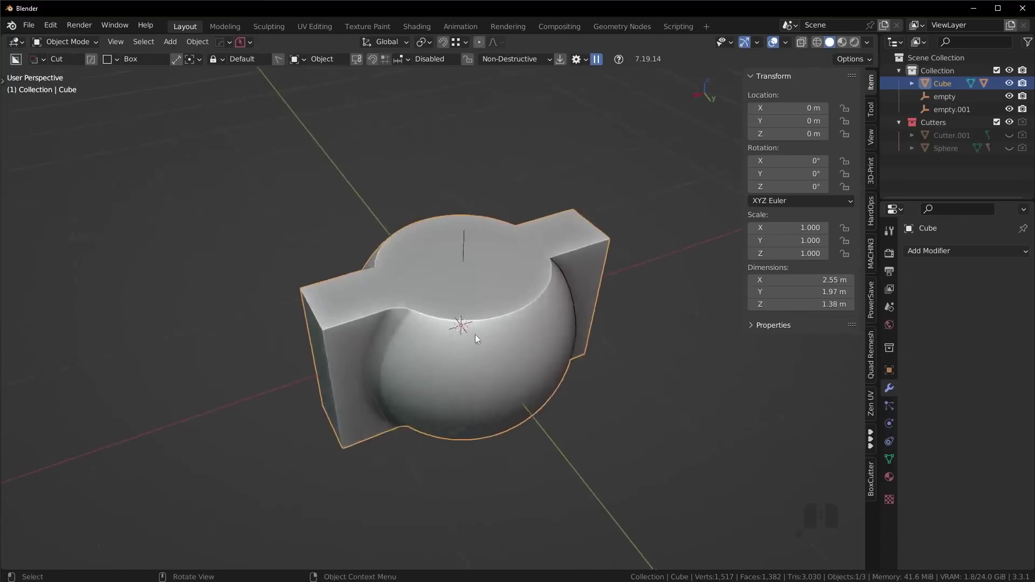
left_click_drag(453, 344, 557, 339)
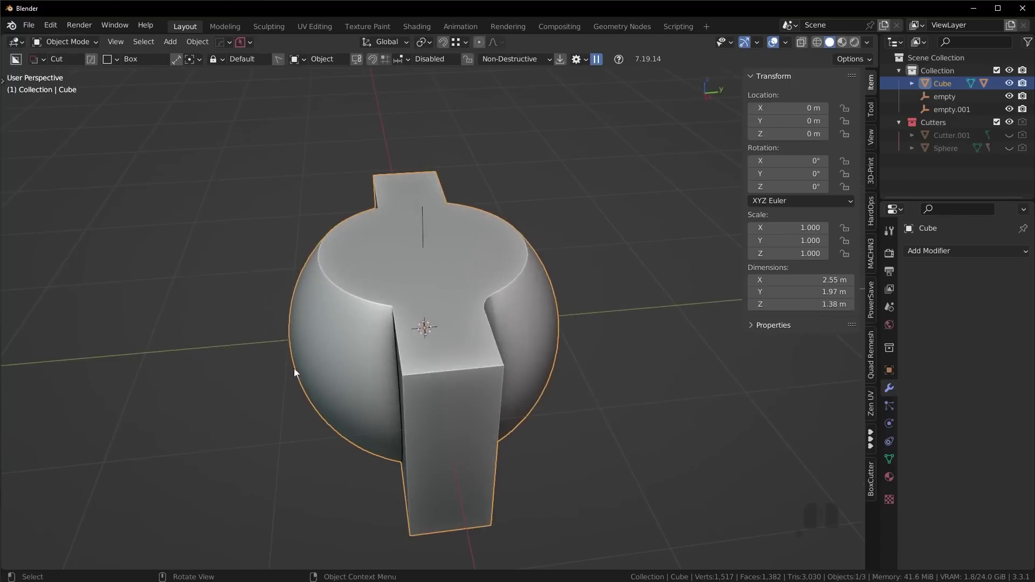
Mirror the body along Y and then X with bisect, checking both mirrored sides match
key("alt+x")
key("alt+x")
left_click(513, 320)
middle_click(443, 373)
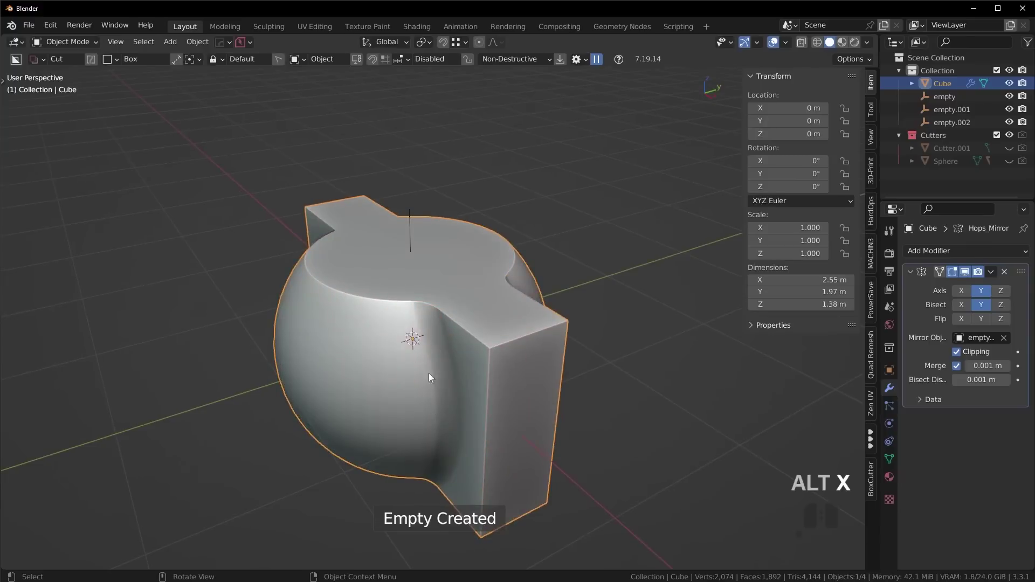
middle_click(430, 346)
key("alt+x")
left_click(492, 346)
left_click_drag(356, 336, 274, 360)
left_click_drag(518, 337, 446, 309)
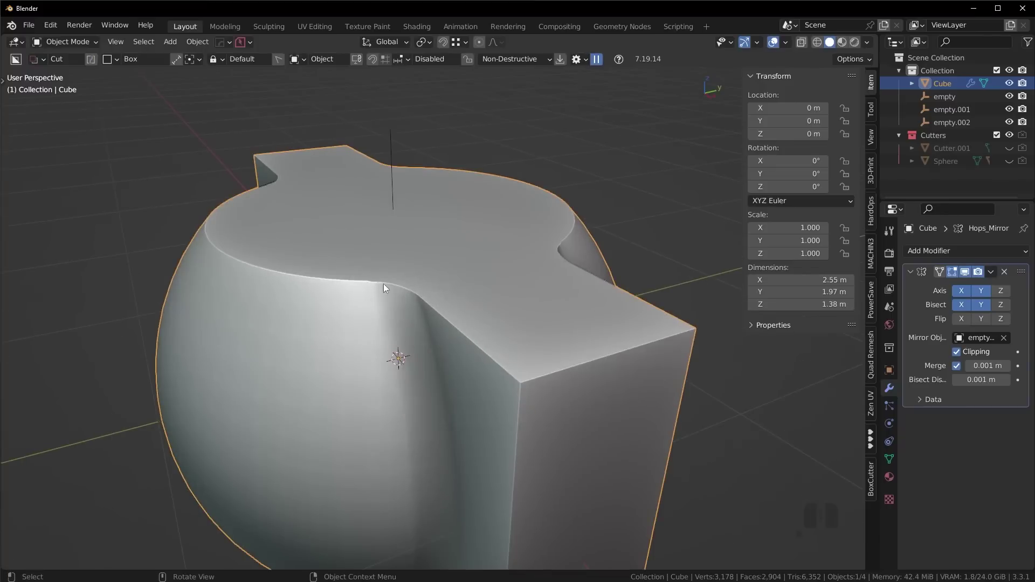
left_click_drag(465, 356, 509, 371)
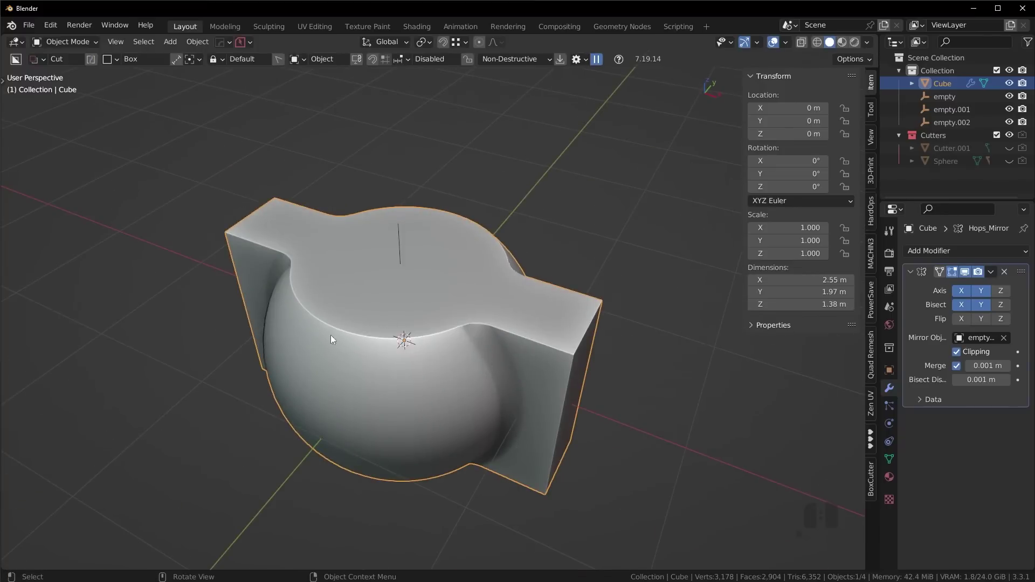
left_click_drag(561, 404, 346, 377)
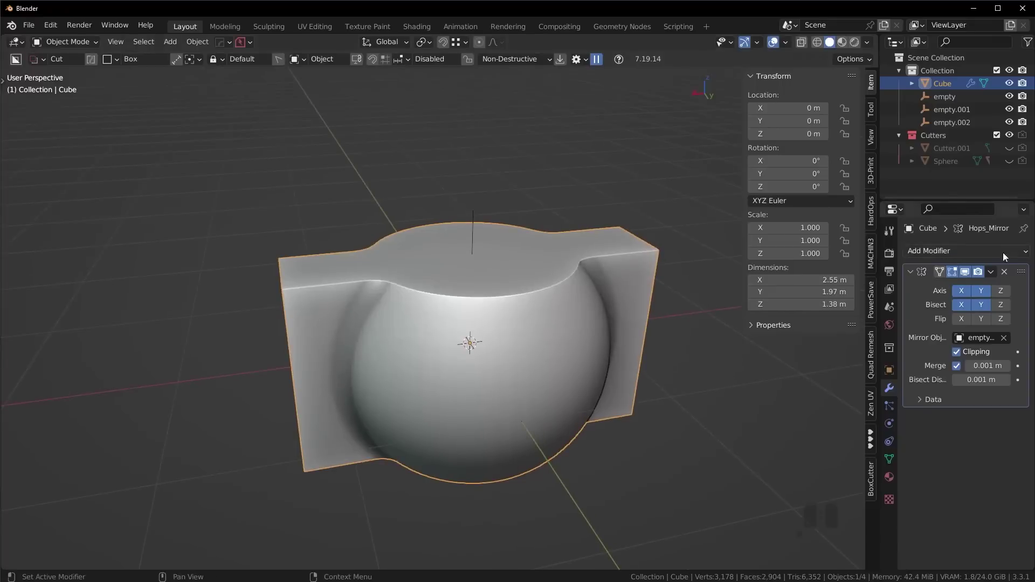
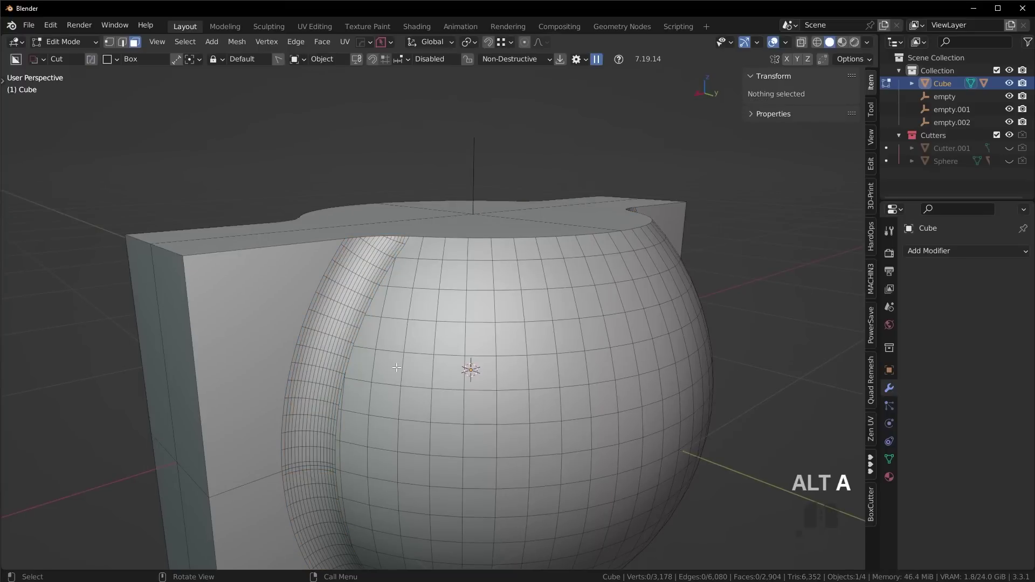
Run Quad Remesh's REMESH IT on the Cube in object mode, then undo to discard the remeshed copy
key("Tab")
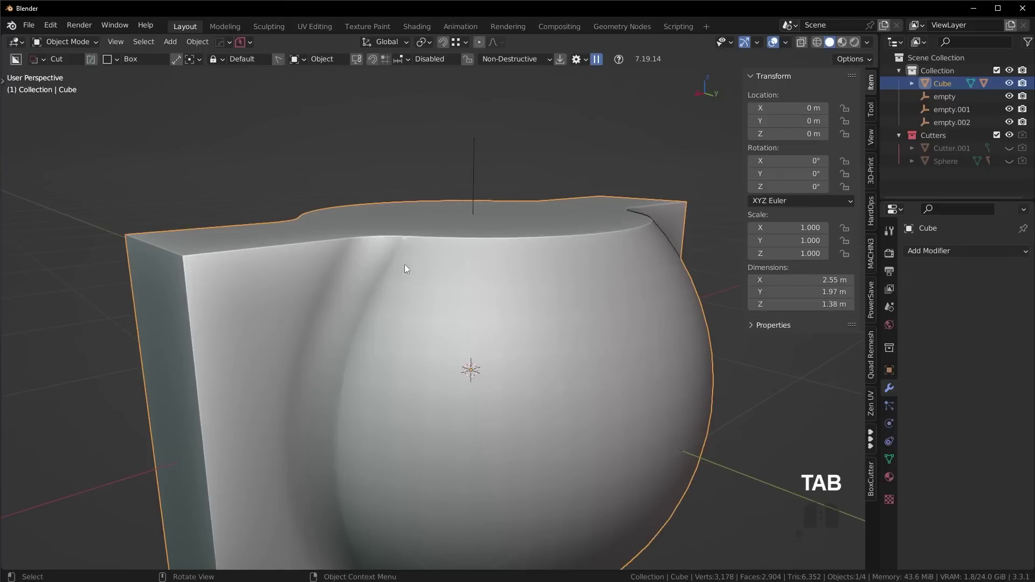
left_click(877, 363)
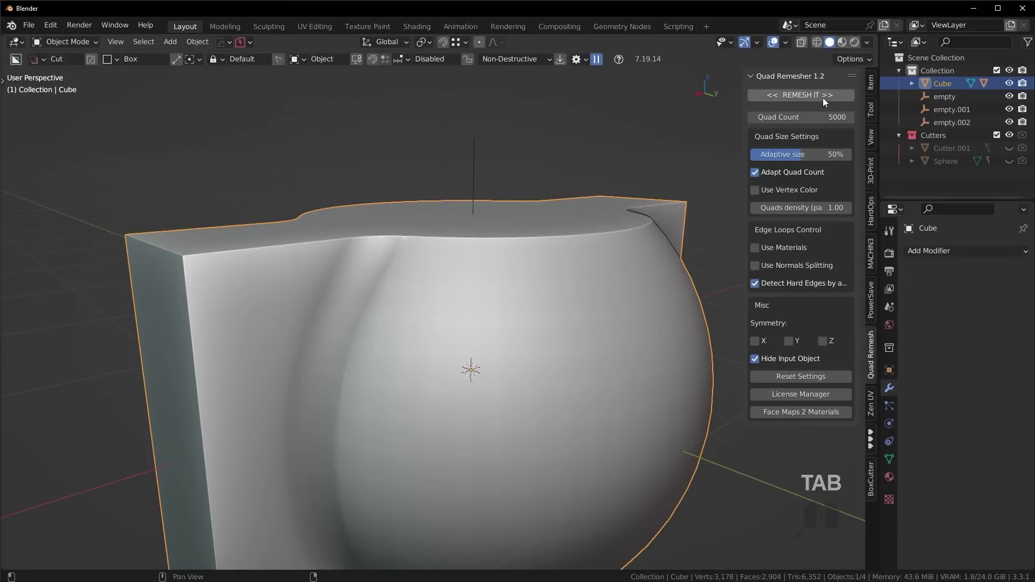
left_click(828, 97)
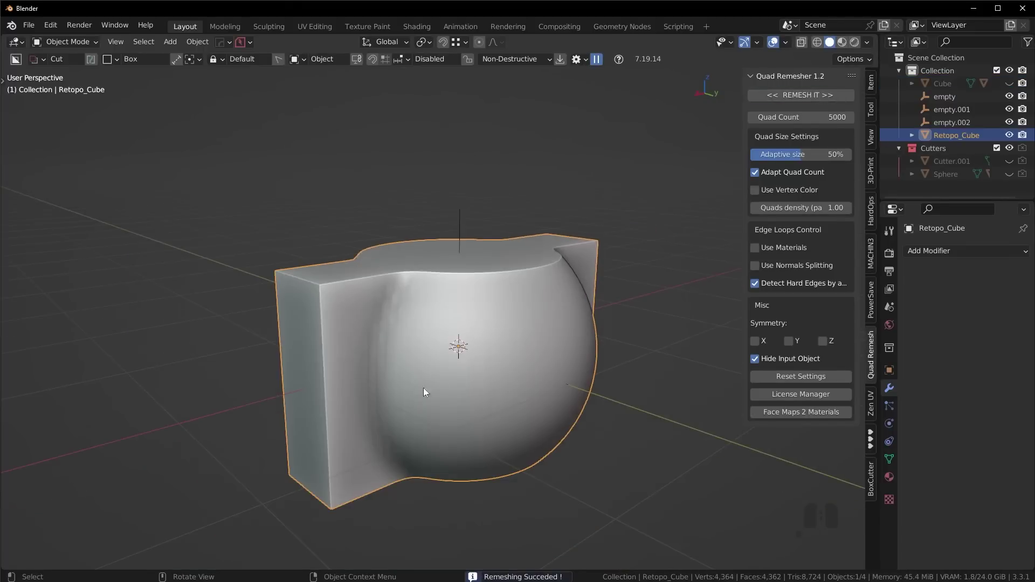
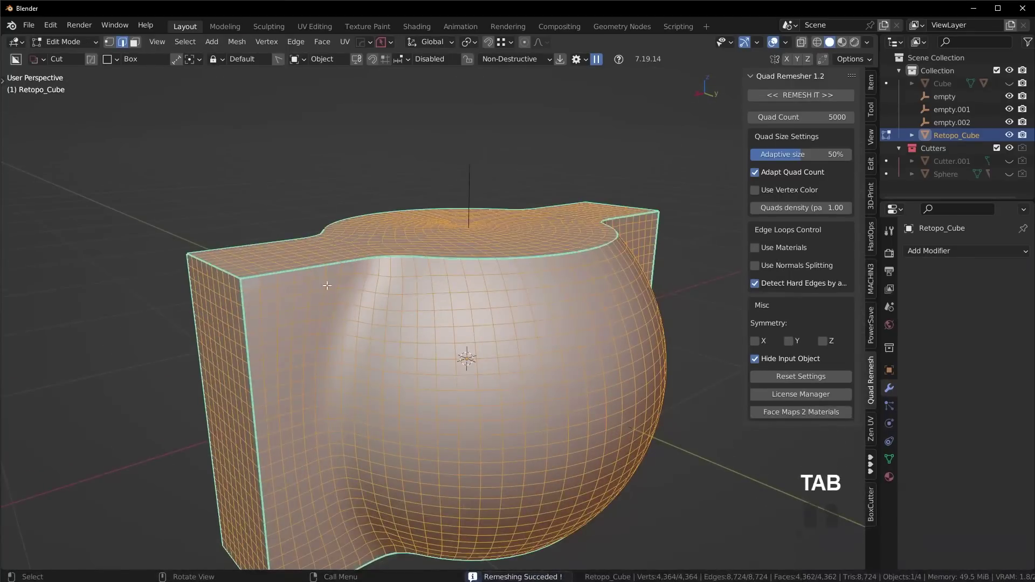
key("ctrl+z")
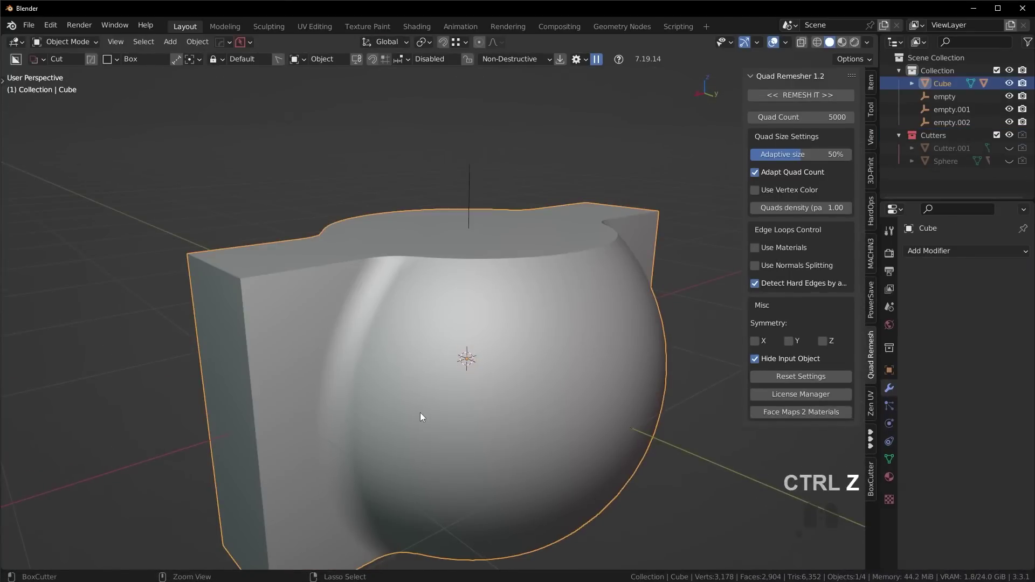
Return to a front view of the original Cube and hide the sidebar
left_click_drag(511, 396, 468, 415)
key("alt+v")
left_click(458, 487)
key("n")
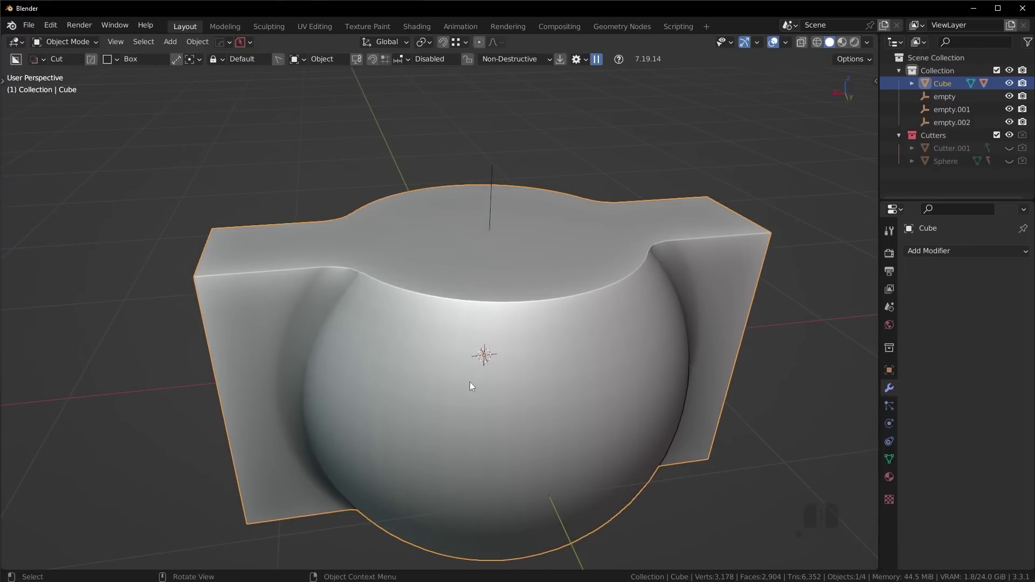
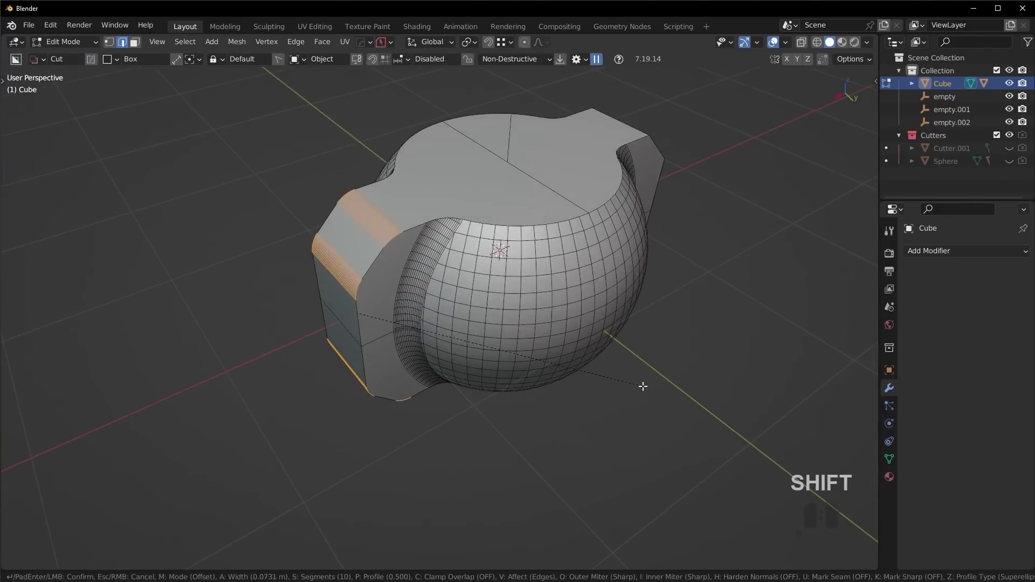
Select the handle block's outer edges and start a HardOps chamfer on them
left_click(646, 386)
key("Tab")
left_click_drag(572, 296, 494, 296)
middle_click(537, 293)
key("alt+x")
left_click(422, 285)
Set the chamfer width on the block edges and add an X-axis bisecting mirror around the empty
scroll("down", 3)
left_click_drag(508, 322, 440, 303)
key("alt+a")
left_click_drag(462, 323, 639, 385)
left_click_drag(537, 363, 497, 331)
scroll("up", 3)
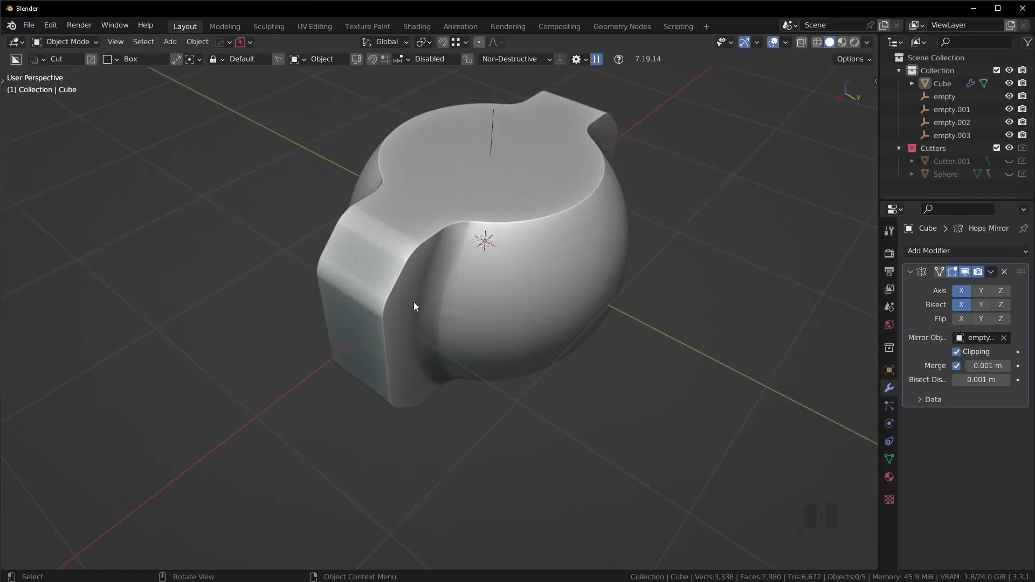
Switch to top orthographic view and bring up the Add menu's mesh primitives
left_click_drag(520, 280, 458, 258)
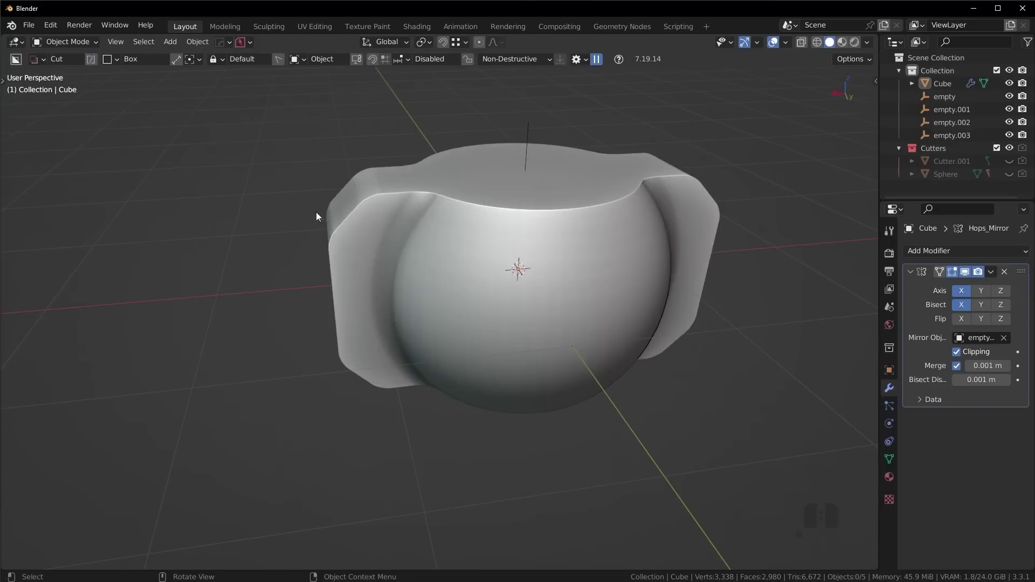
left_click_drag(591, 281, 555, 368)
scroll("down", 3)
left_click_drag(512, 372, 564, 354)
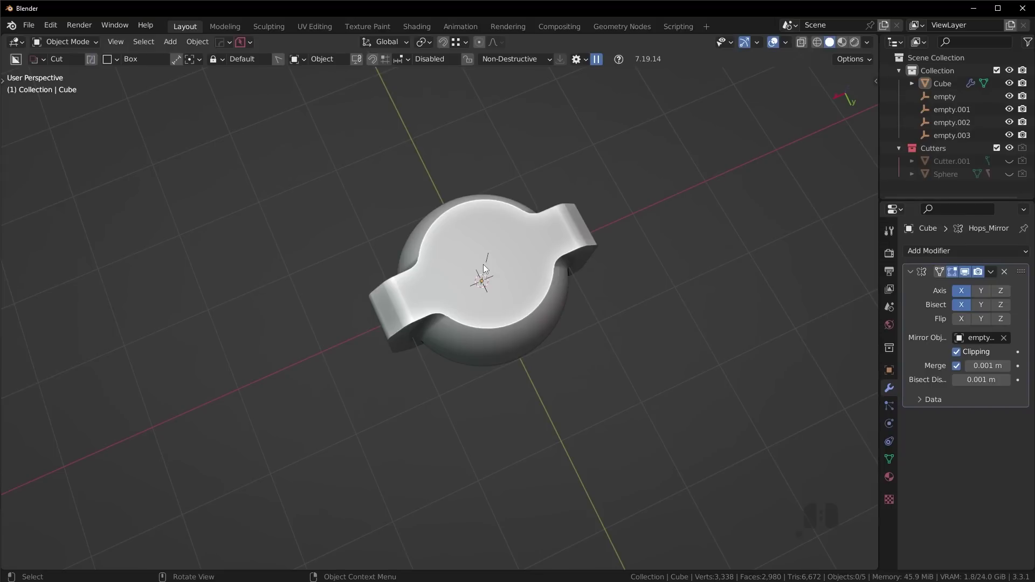
key("KP_7")
scroll("up", 3)
key("shift+a")
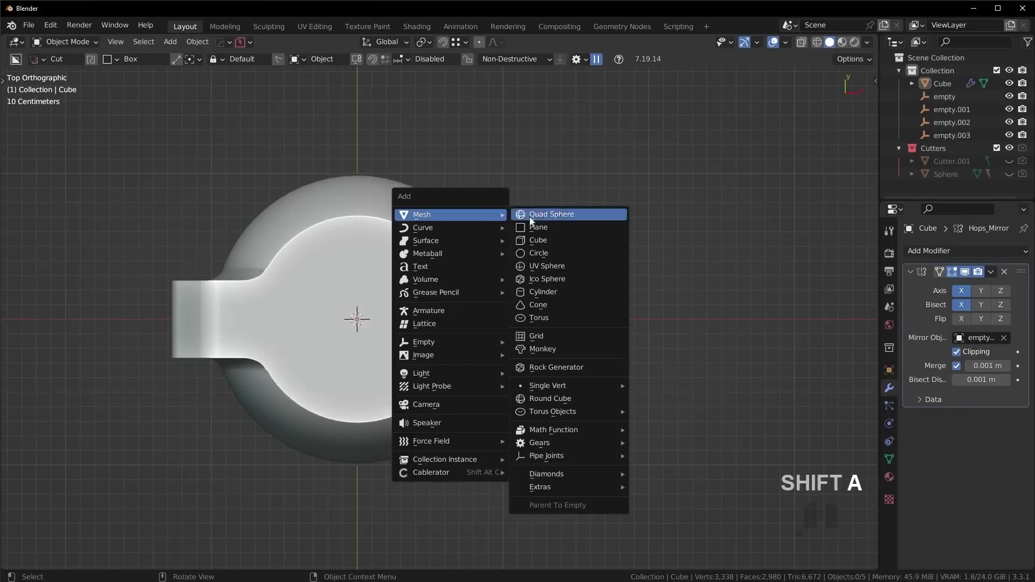
Add a cylinder at the centre and cut it from the body as a HardOps Difference boolean
left_click(558, 295)
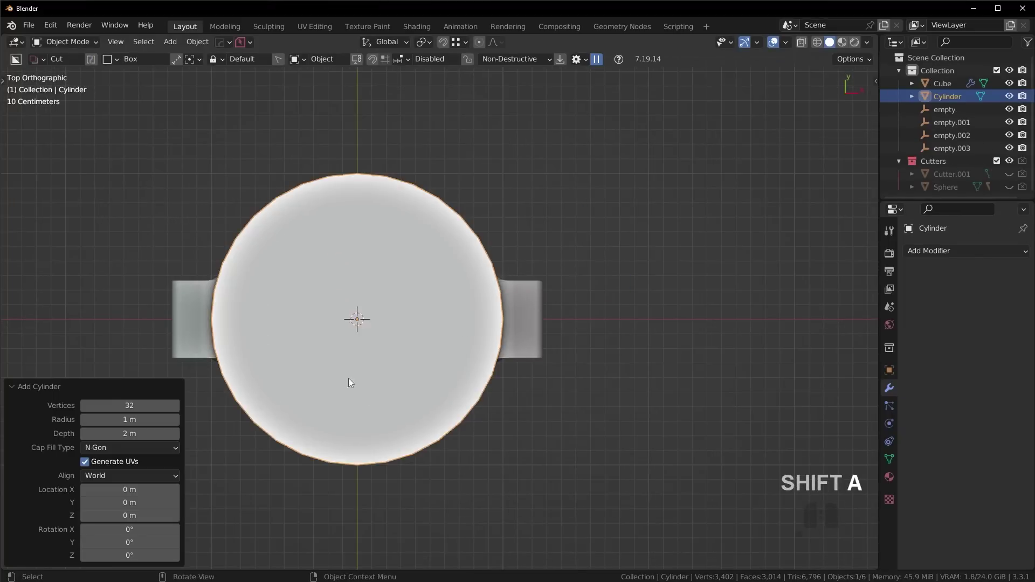
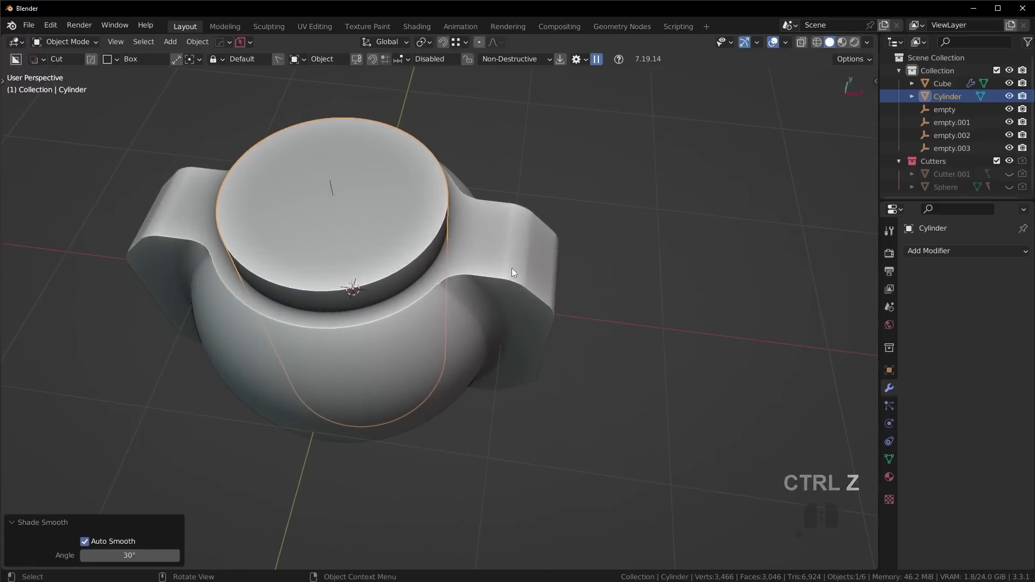
left_click(515, 267)
key("q")
left_click(620, 202)
Orbit around the hollowed body to look into the new bore
left_click_drag(680, 281, 734, 258)
key("shift+2")
left_click_drag(592, 267, 579, 330)
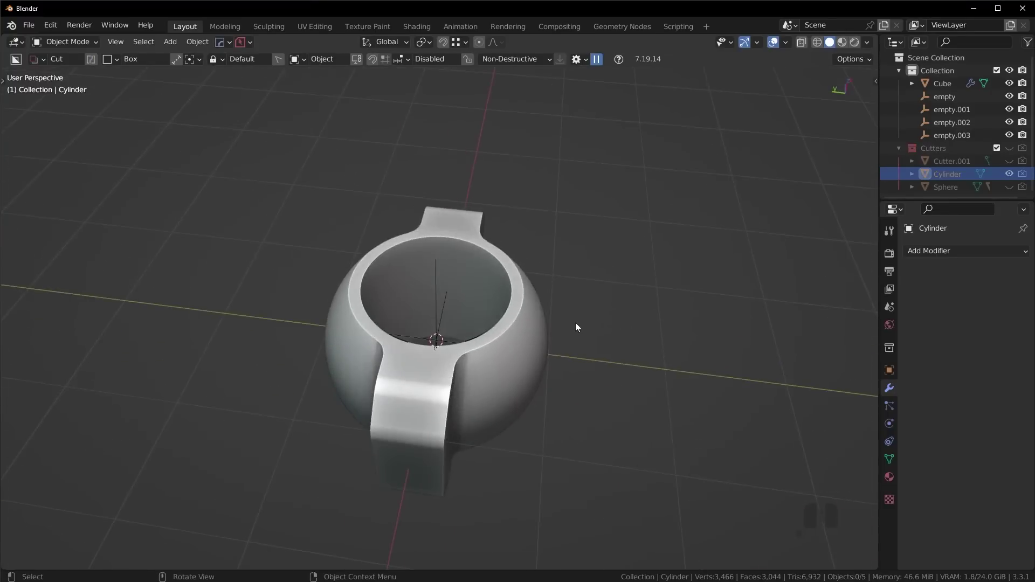
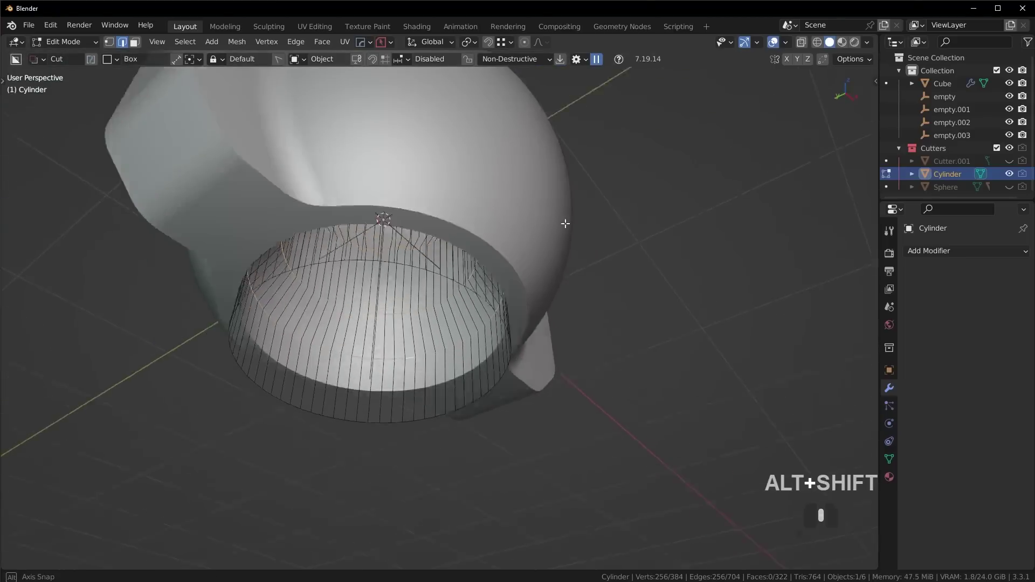
Bevel the cutter cylinder's selected middle edge rings, raising the segment count
key("ctrl+b")
scroll("up", 3)
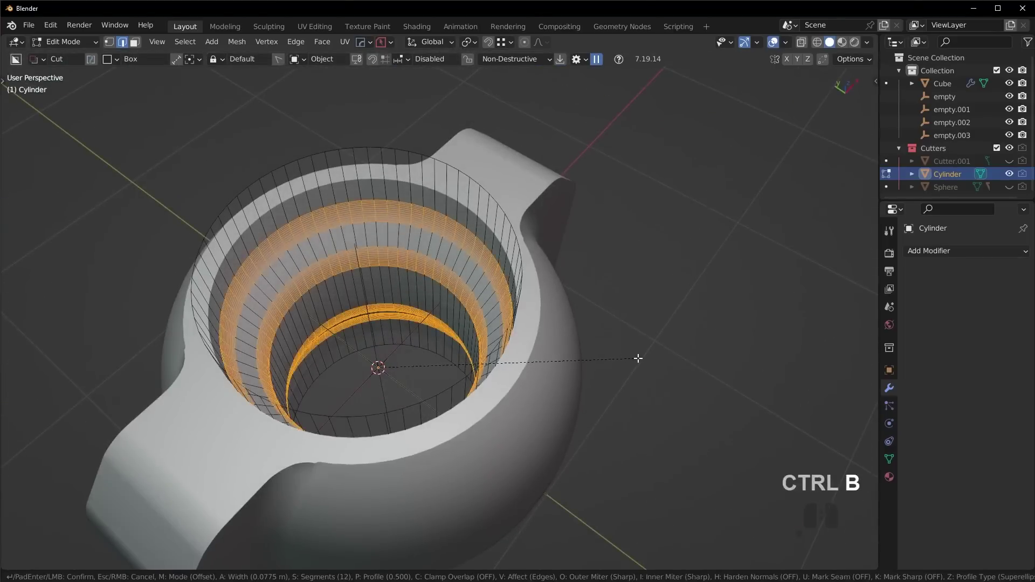
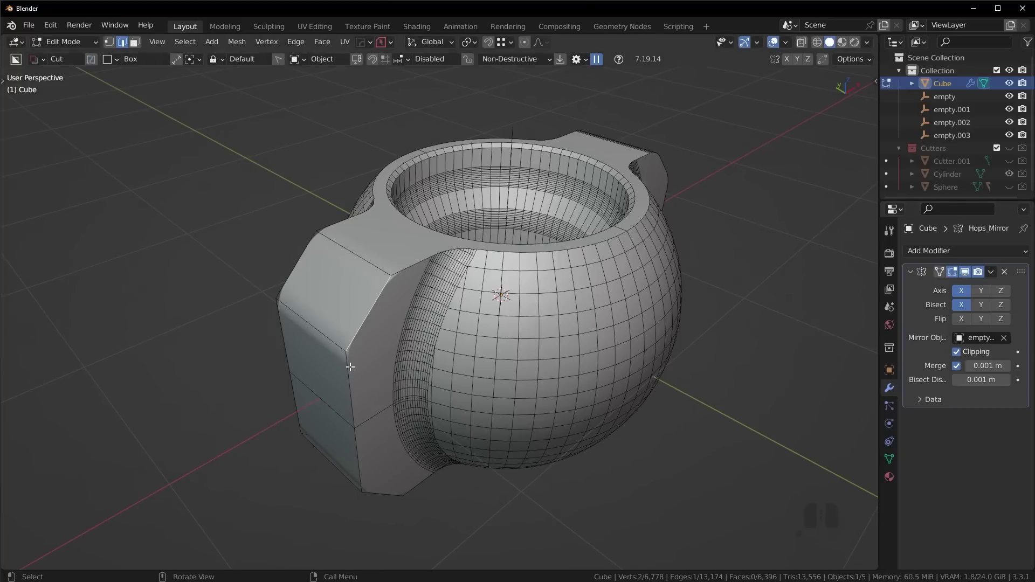
Apply the X-axis Mirror modifier into the body mesh, emptying the modifier stack
scroll("up", 3)
scroll("down", 3)
key("Tab")
left_click(995, 275)
left_click(984, 287)
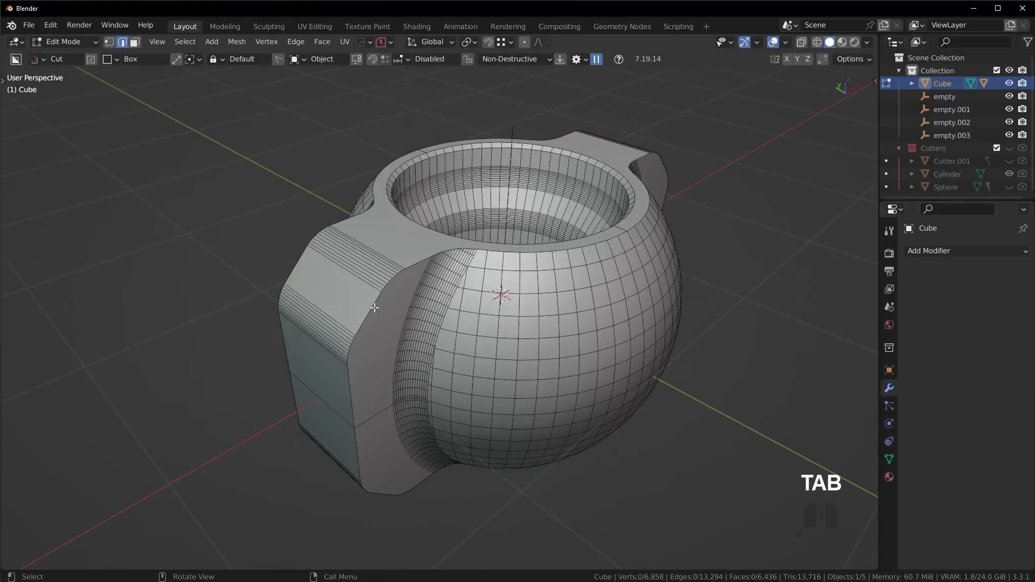
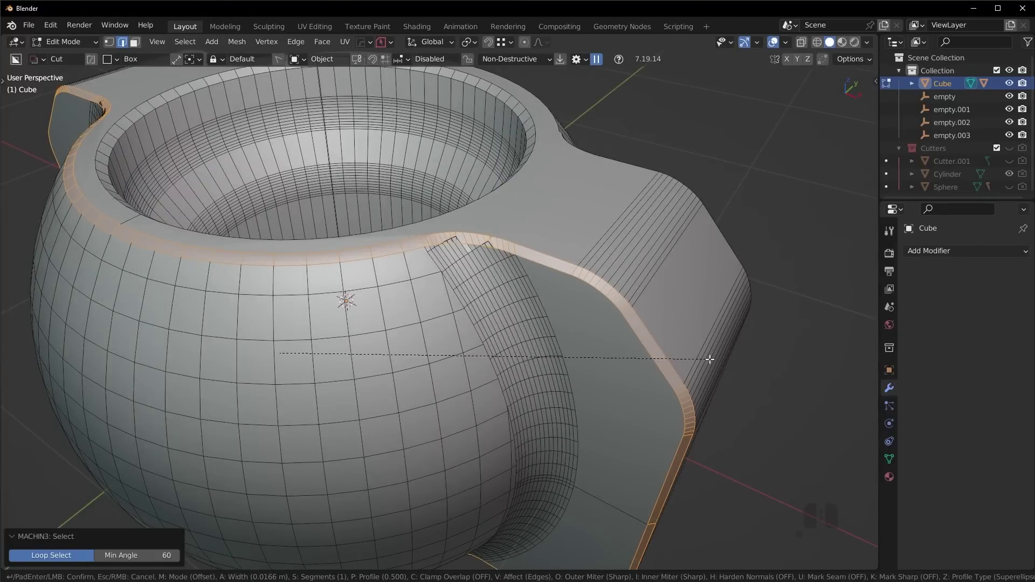
Run MESHmachine Offset Cut from the Y menu to add buffer loops along the handle seam
key("Escape")
key("y")
left_click(611, 272)
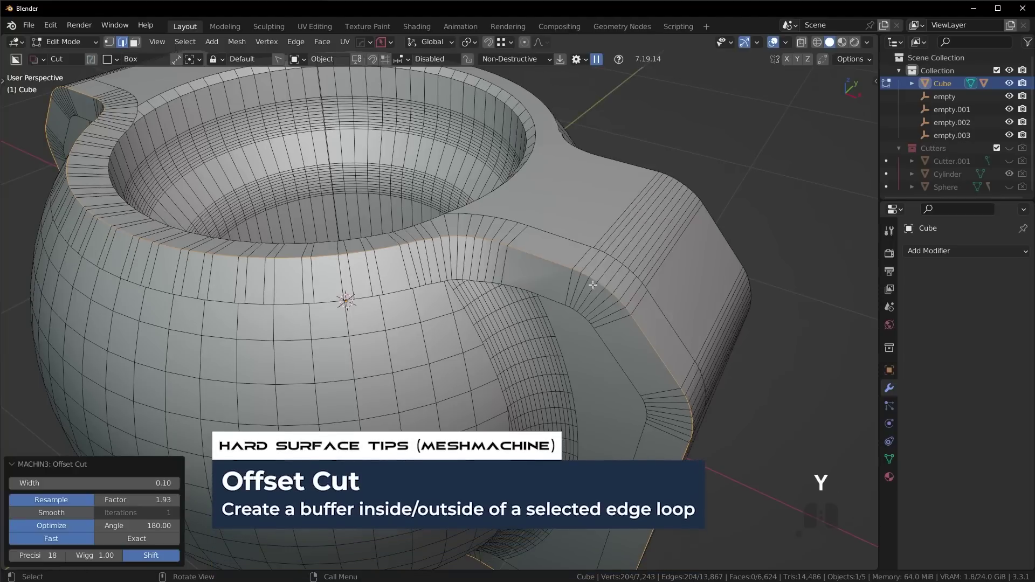
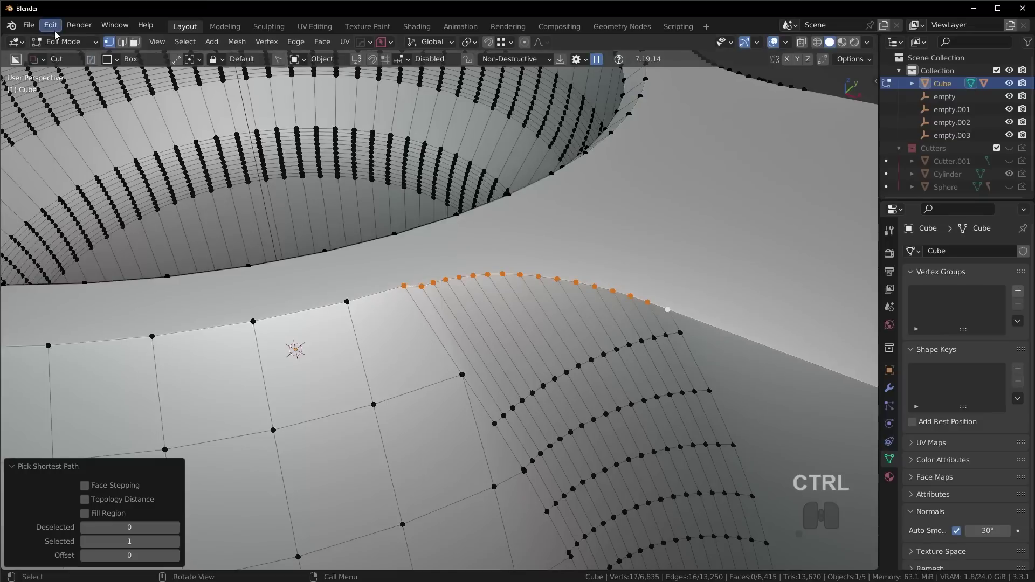
Enable the LoopTools add-on from Preferences by searching 'lop' and ticking it
left_click(57, 35)
left_click(81, 211)
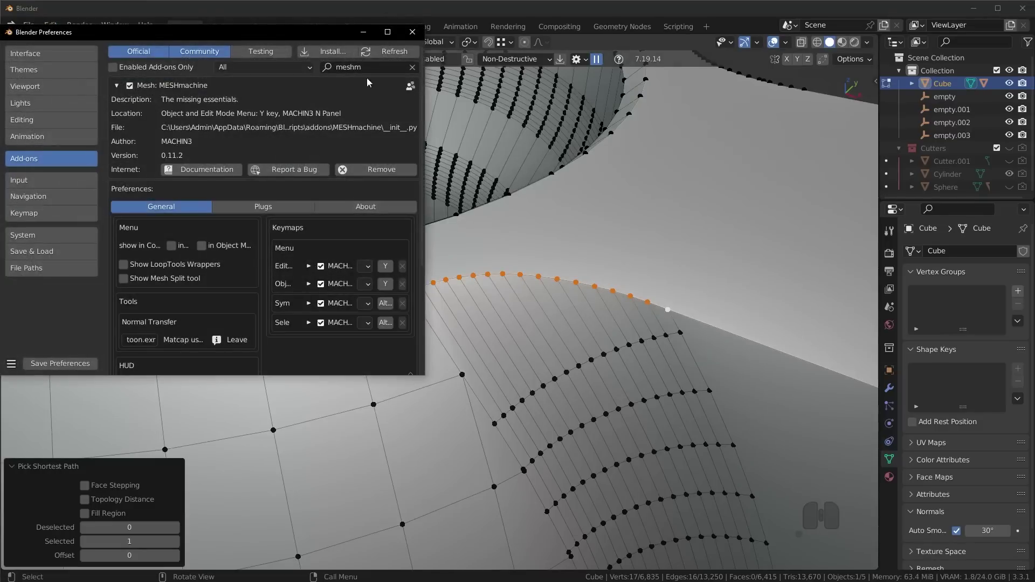
left_click(415, 69)
left_click(385, 70)
key("l")
key("o")
key("p")
left_click(239, 212)
left_click(413, 38)
Relax the selected seam vertices with LoopTools and repeat twice for a smoother curve
right_click(605, 273)
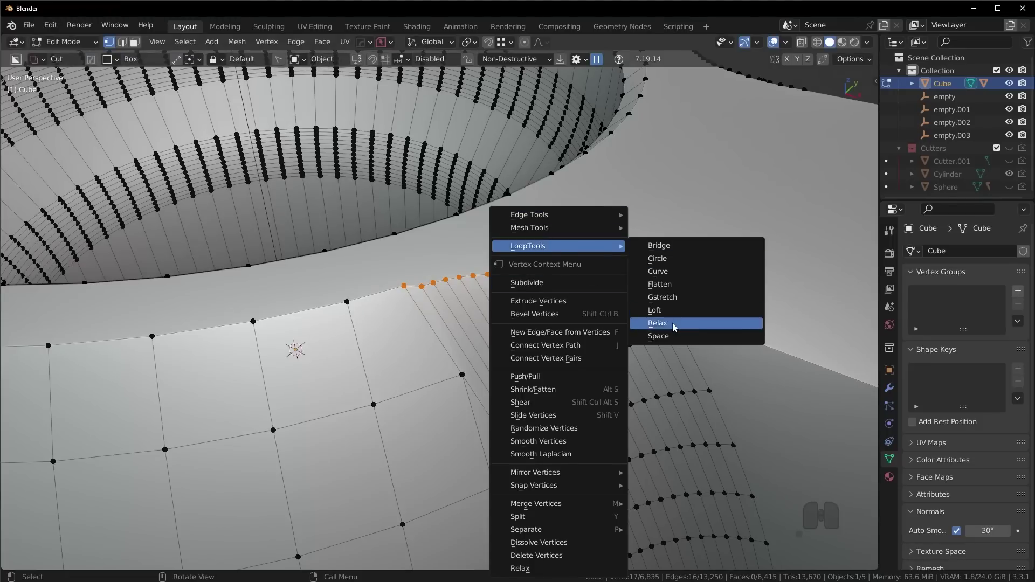
left_click(678, 327)
key("shift+r")
key("shift+r")
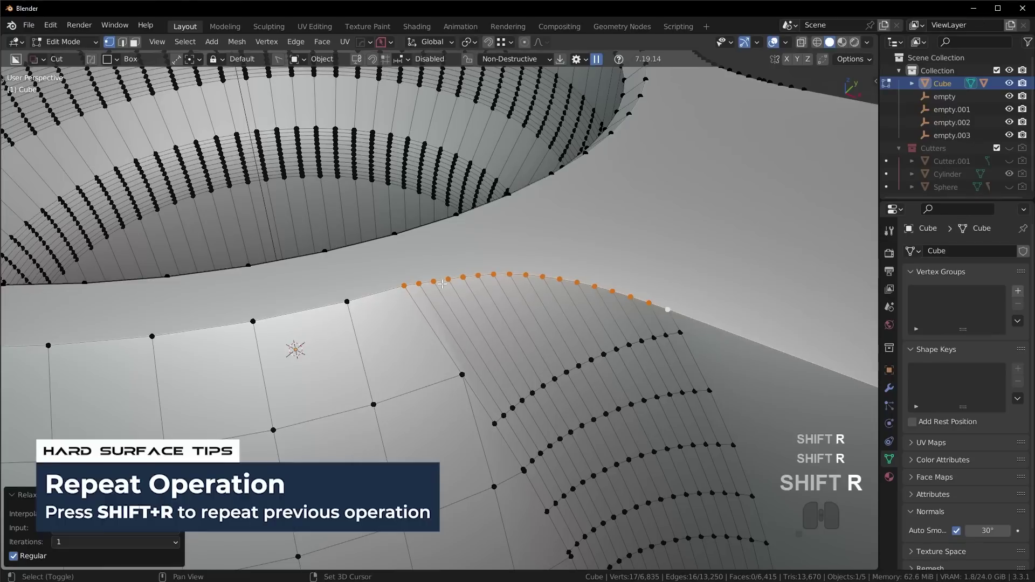
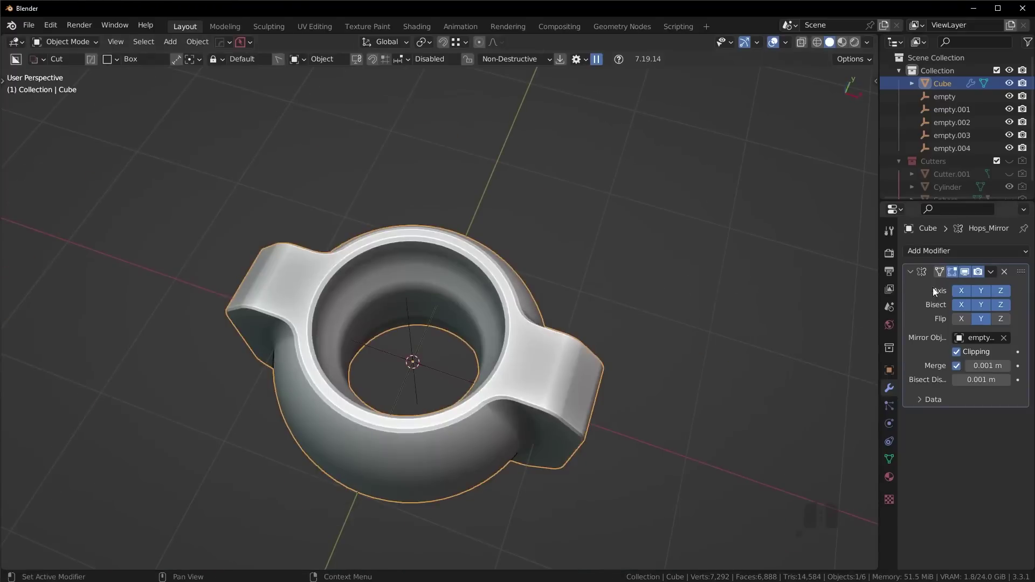
Apply the Hardops mirror modifier to the body
left_click(995, 278)
left_click(981, 290)
left_click_drag(449, 354, 584, 317)
key("alt+a")
left_click_drag(629, 304, 584, 315)
middle_click(596, 324)
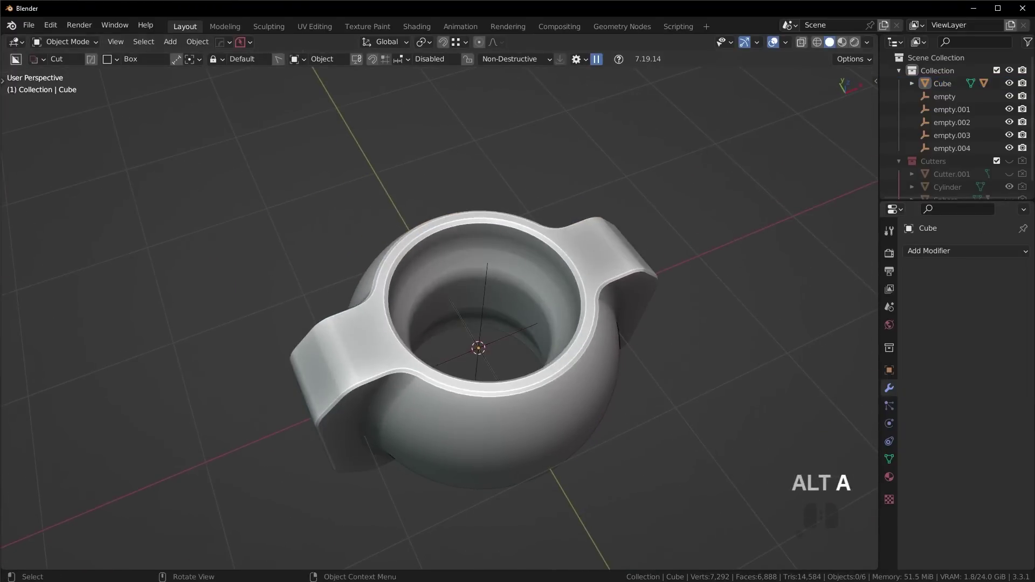
Rotate the body 90 degrees about the X axis
left_click(478, 268)
middle_click(530, 347)
key("r")
key("9")
key("0")
key("Return")
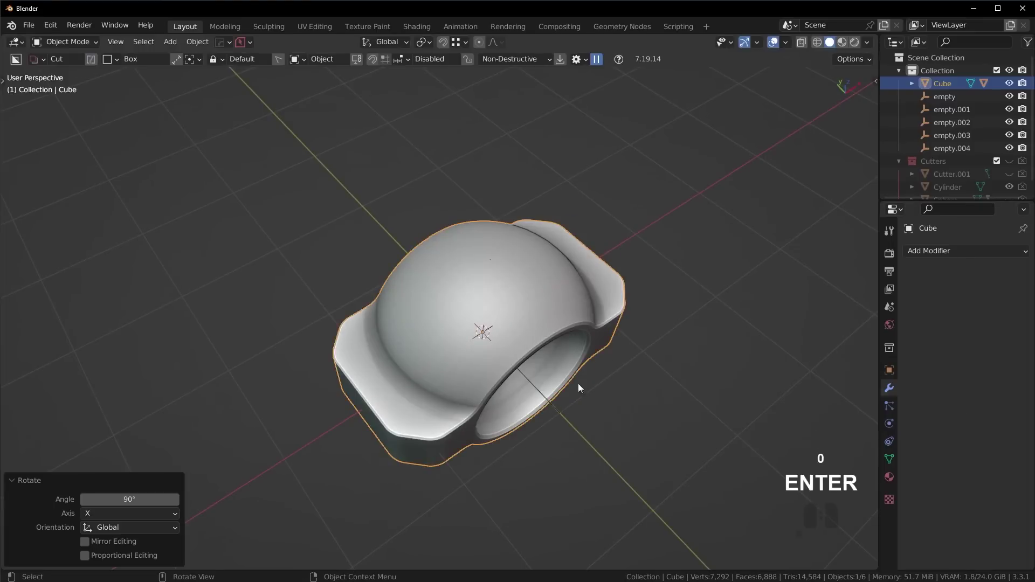
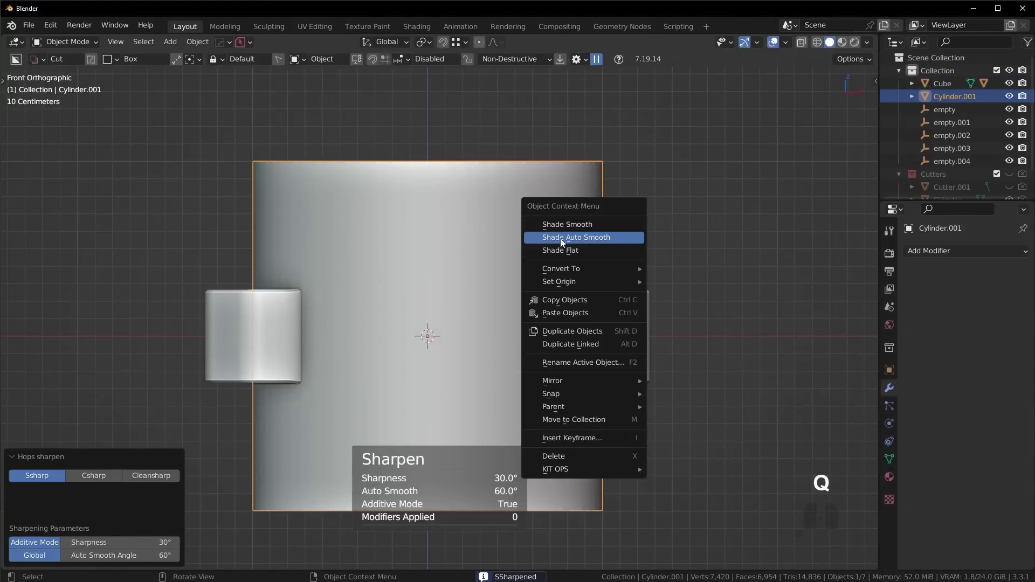
Rotate the new cylinder 90 degrees about X and give it auto smooth shading
key("r")
key("x")
key("9")
key("0")
key("Return")
key("s")
left_click(627, 336)
Scale the cylinder along the Y axis so it passes through the body
middle_click(573, 377)
middle_click(606, 395)
key("s")
key("y")
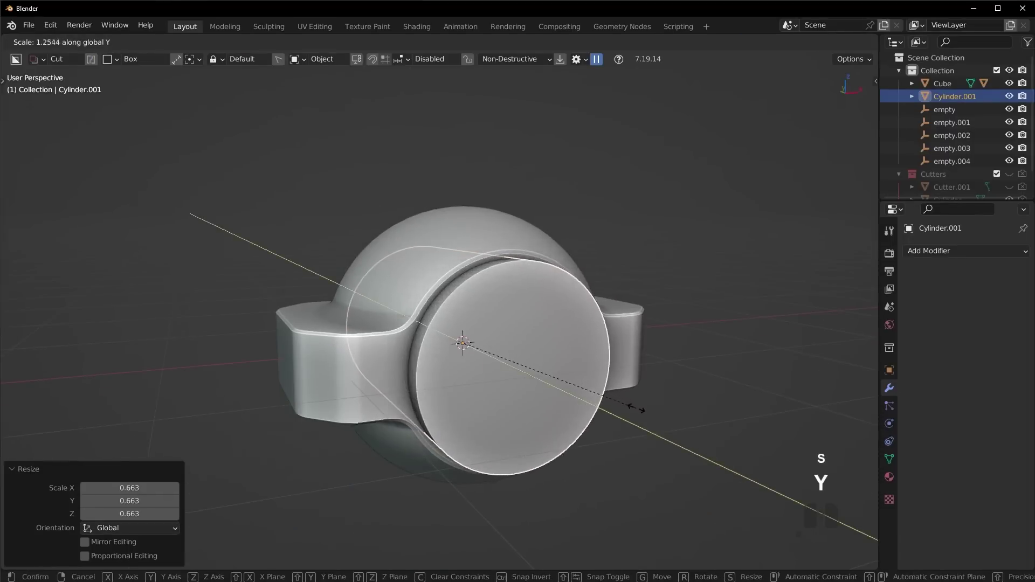
left_click(657, 426)
Slash the body with the cylinder to cut a circular front piece, Cube.001, and select it
left_click(446, 230)
key("ctrl+KP_Divide")
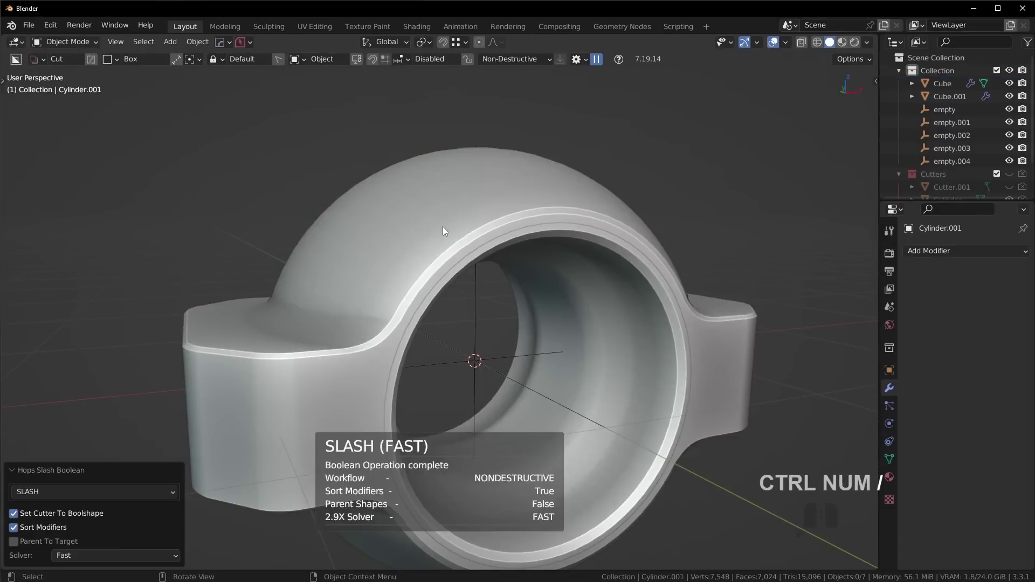
left_click_drag(584, 325, 572, 321)
middle_click(654, 339)
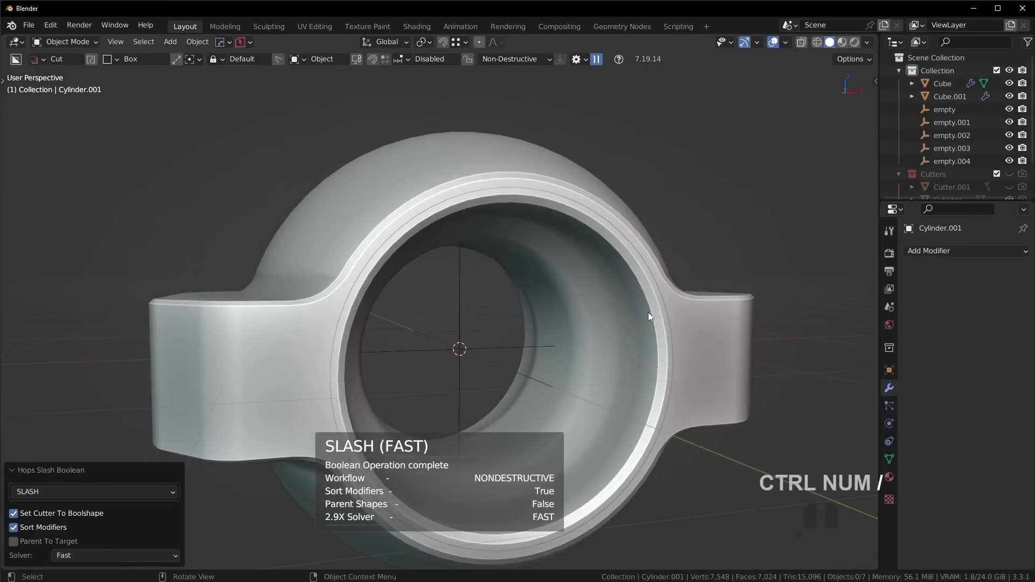
middle_click(672, 320)
left_click(678, 332)
left_click_drag(700, 346, 622, 344)
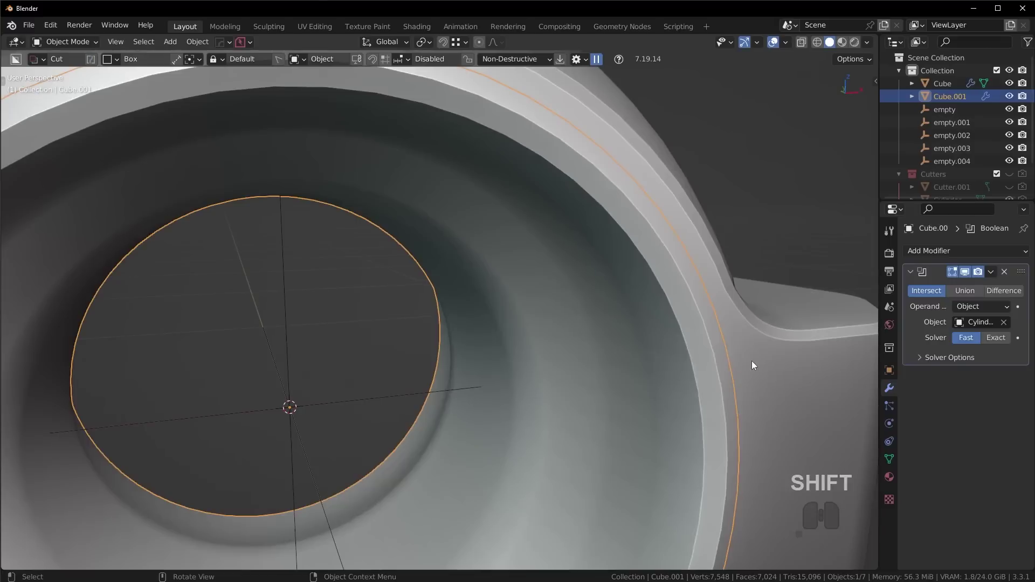